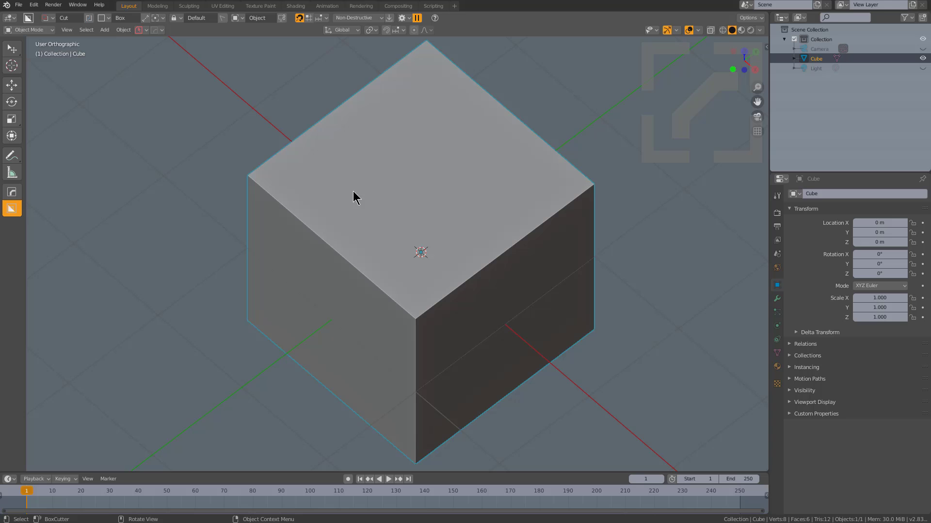
- Cut a rectangular pocket at the top face's left corner, then three smaller stepped cuts inside it
left_click(265, 179)
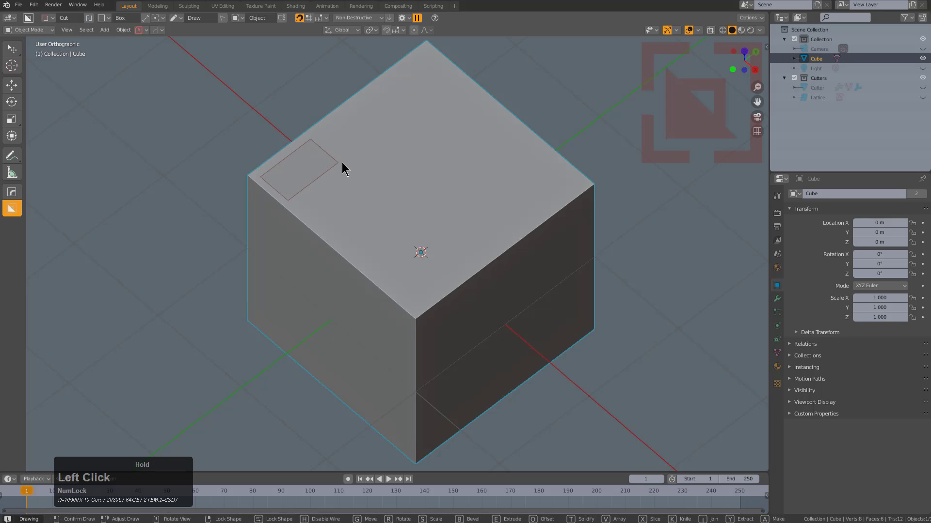
left_click(361, 185)
left_click(342, 134)
left_click(342, 201)
left_click(300, 149)
left_click(331, 233)
left_click(317, 177)
left_click(326, 242)
left_click(257, 177)
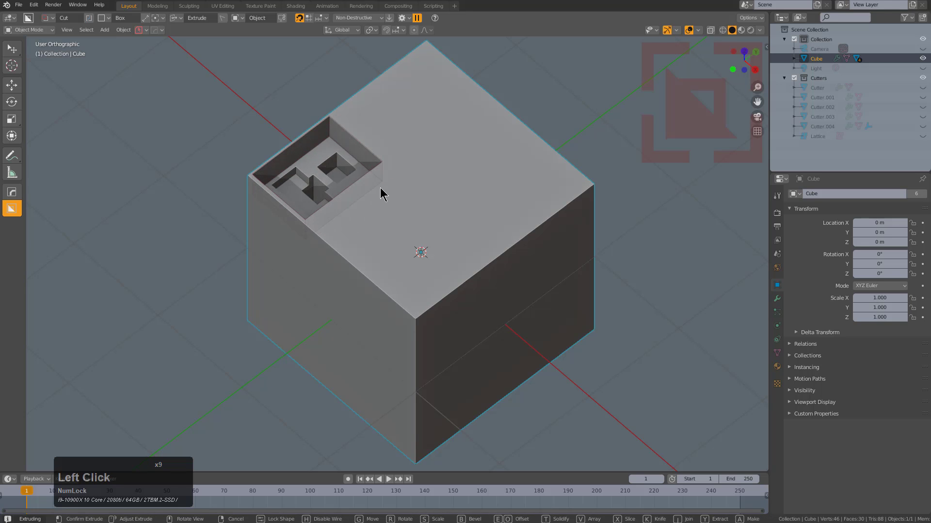
- Cut recesses along the back edge and toward the right corner of the top face
key("y")
left_click(387, 228)
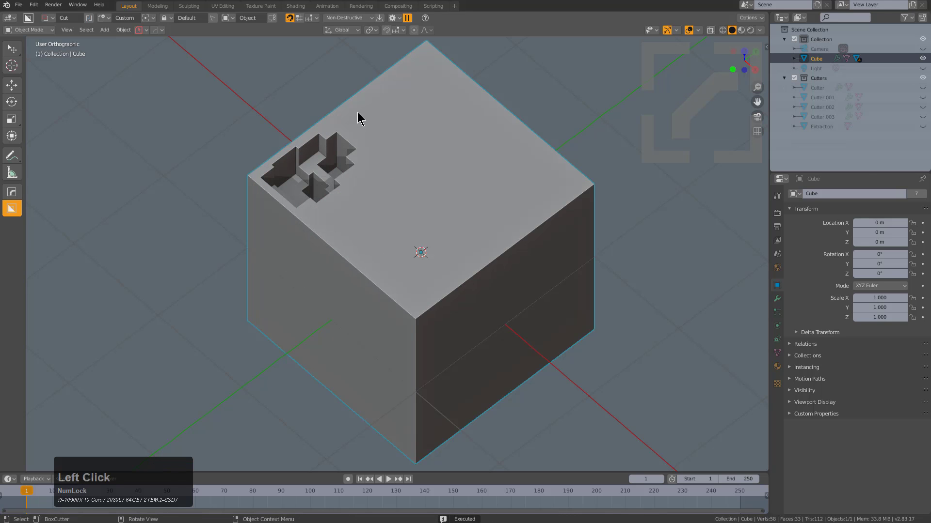
left_click(340, 123)
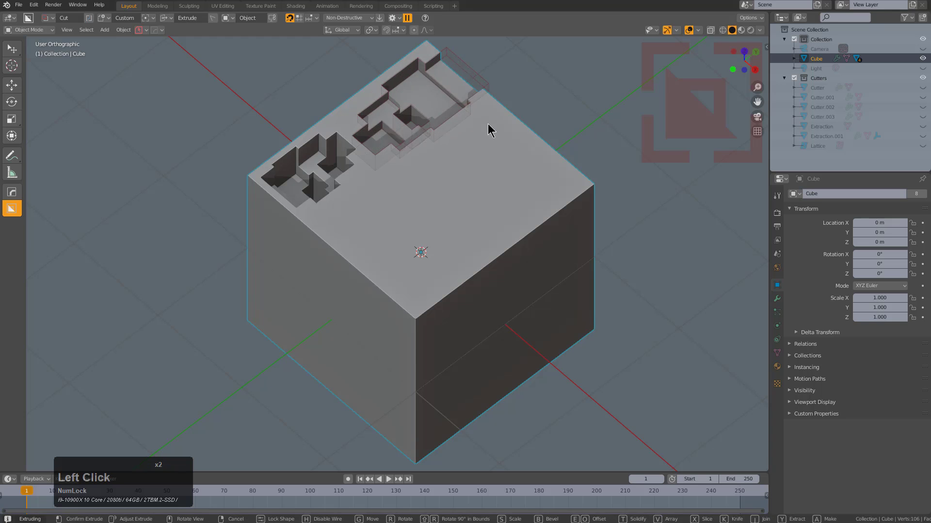
left_click(493, 128)
left_click(367, 101)
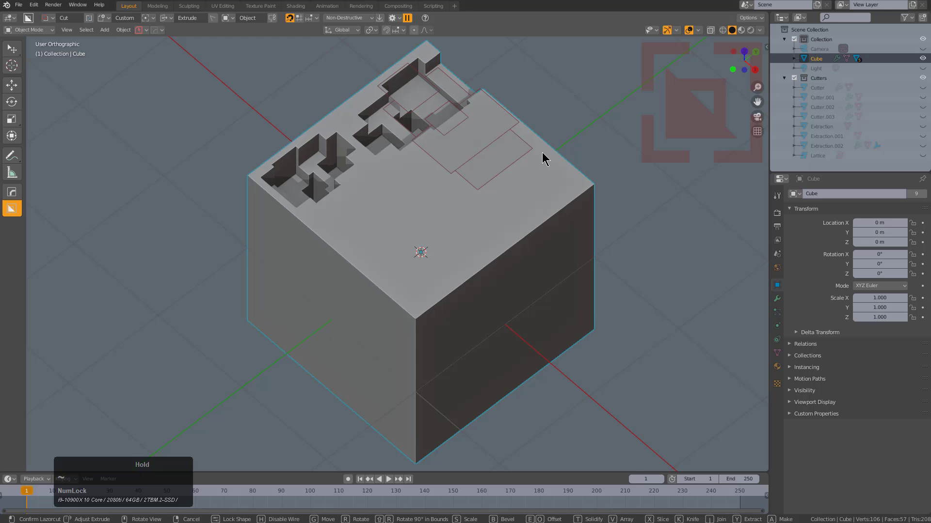
left_click(548, 176)
- Add overlapping recesses across the top face and one near its left side
left_click(529, 131)
left_click(481, 277)
left_click(390, 186)
left_click(514, 259)
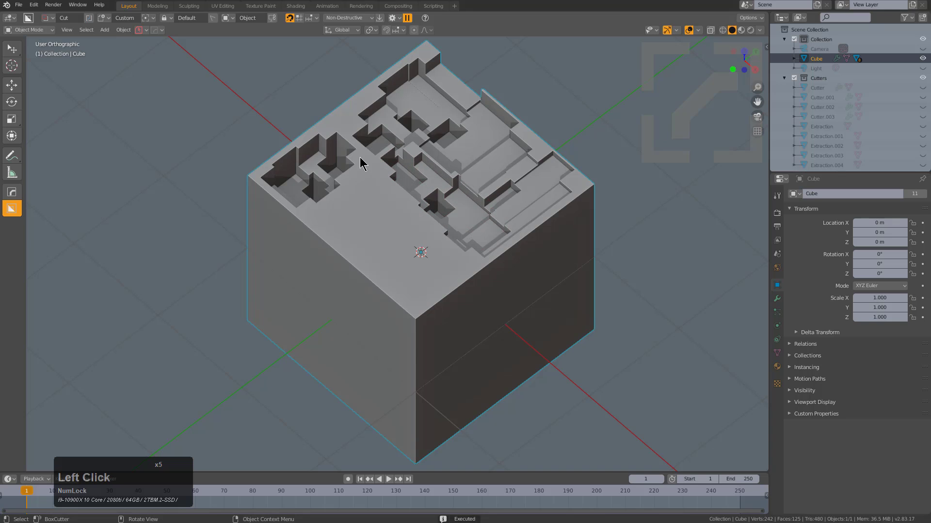
left_click(372, 166)
left_click(373, 285)
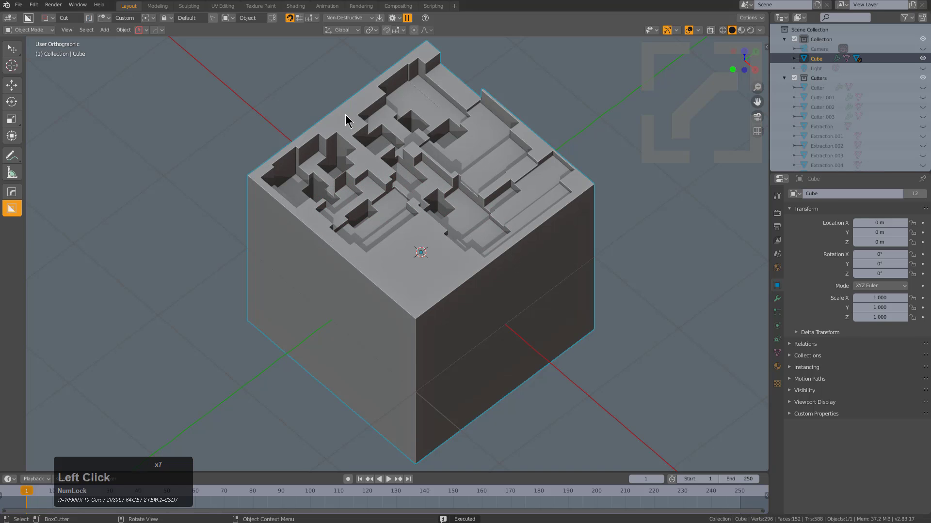
- Make a large extraction over the right half, then cut a cluster across the centre
key("d")
left_click(303, 170)
left_click(340, 123)
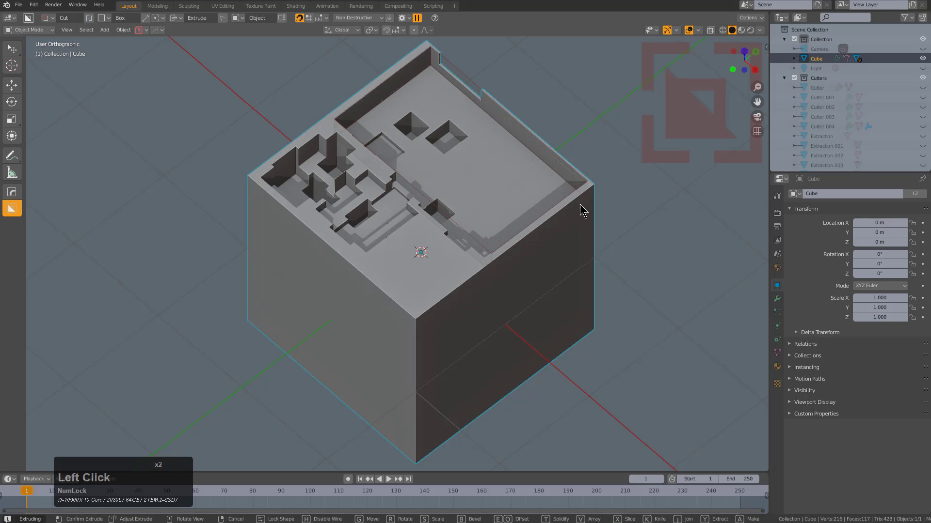
key("y")
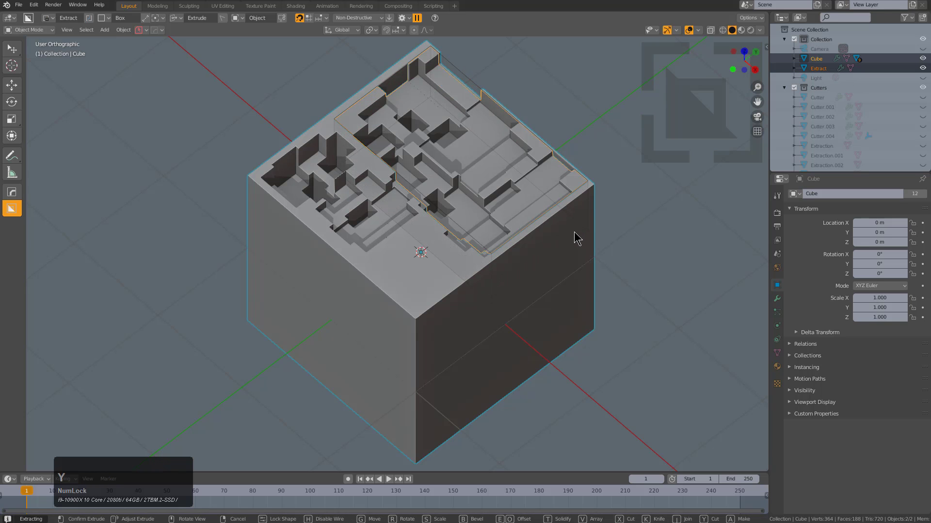
left_click(579, 234)
left_click(421, 313)
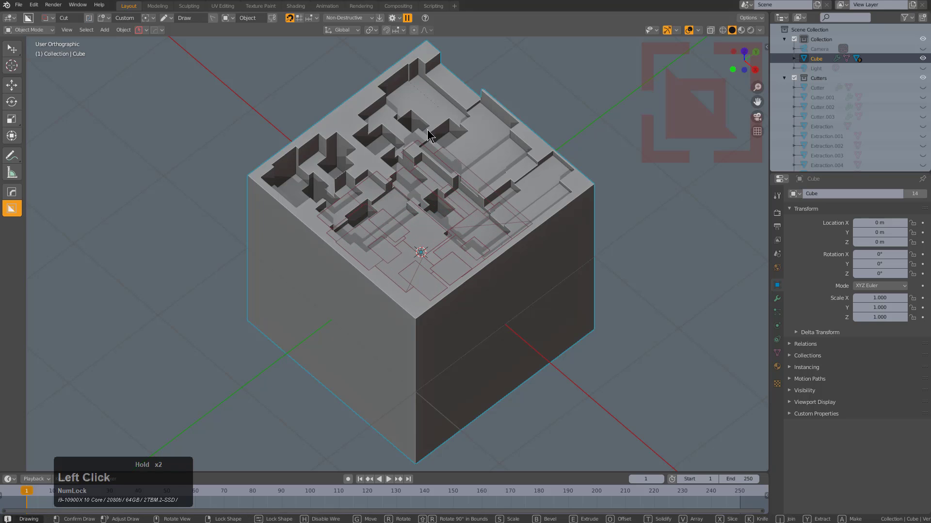
left_click(427, 157)
left_click(333, 131)
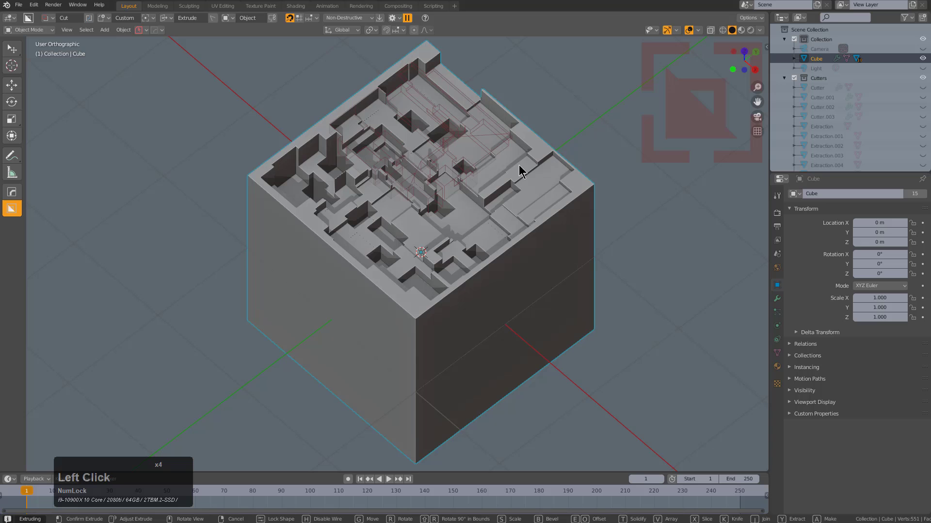
- Confirm the final cuts and scroll the cube's modifiers from the HardOps Q menu
left_click(526, 161)
middle_click(491, 180)
scroll("up", 3)
key("q")
left_click(490, 204)
scroll("down", 3)
left_click(490, 204)
- Reposition a piece along Y and hide it from view
middle_click(534, 184)
key("g")
key("y")
left_click(562, 197)
key("h")
- Inspect the carved top and select one of the extracted pieces
middle_click(488, 218)
scroll("down", 3)
middle_click(460, 199)
middle_click(449, 198)
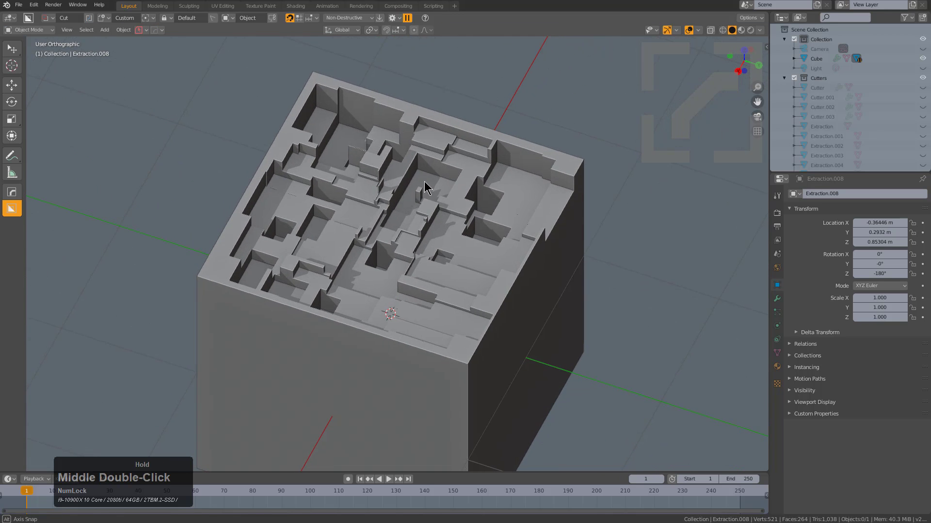
left_click(392, 200)
middle_click(394, 201)
- Use Mod Scroll from the Q menu to show the cube without its boolean cuts
key("q")
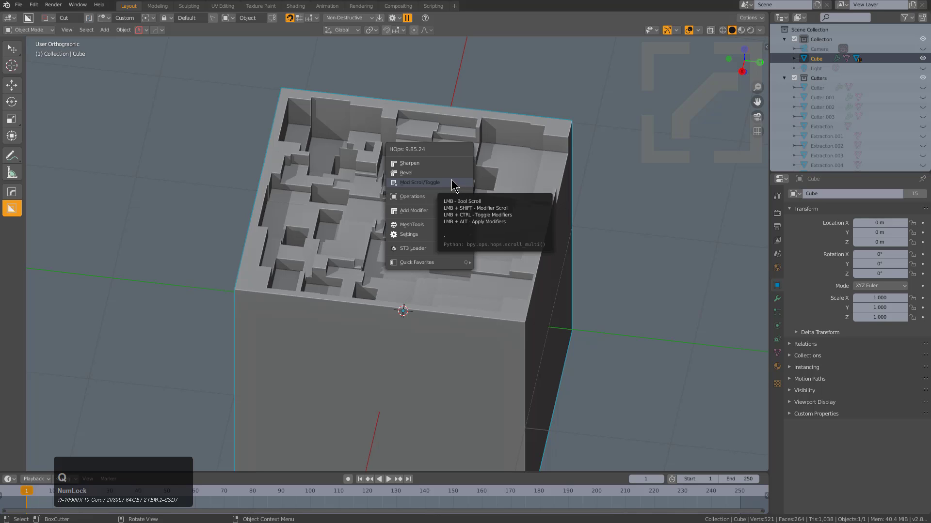
key("shift+Num_Lock")
left_click(456, 183)
scroll("up", 3)
scroll("down", 3)
left_click(456, 182)
- Start a box cut inset just inside the edges of the top face
middle_click(424, 192)
middle_click(450, 184)
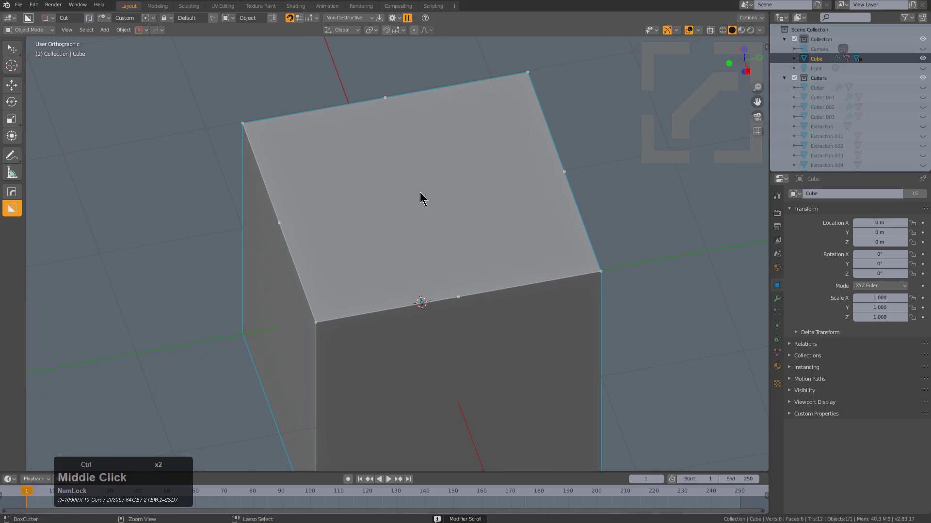
left_click(429, 198)
key("d")
left_click(428, 198)
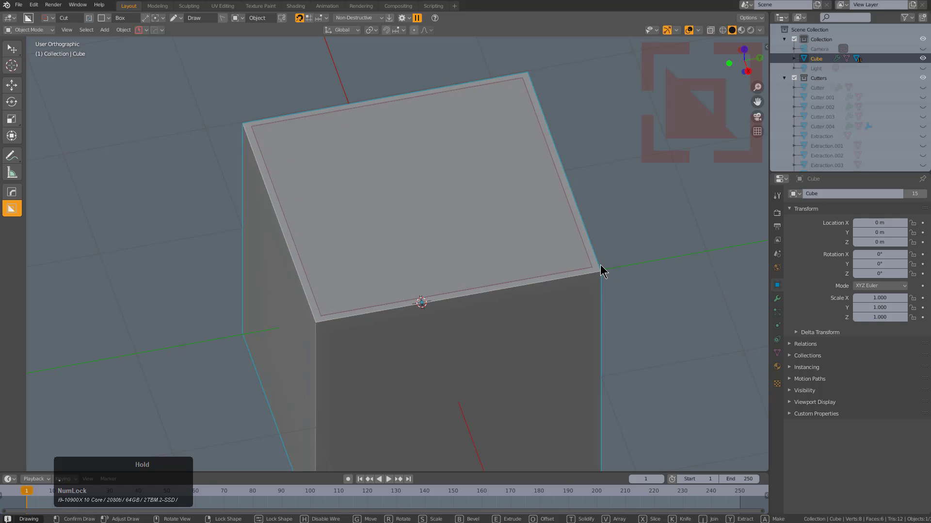
- Finish the large top cut as an intersecting slice and select the result
middle_click(557, 379)
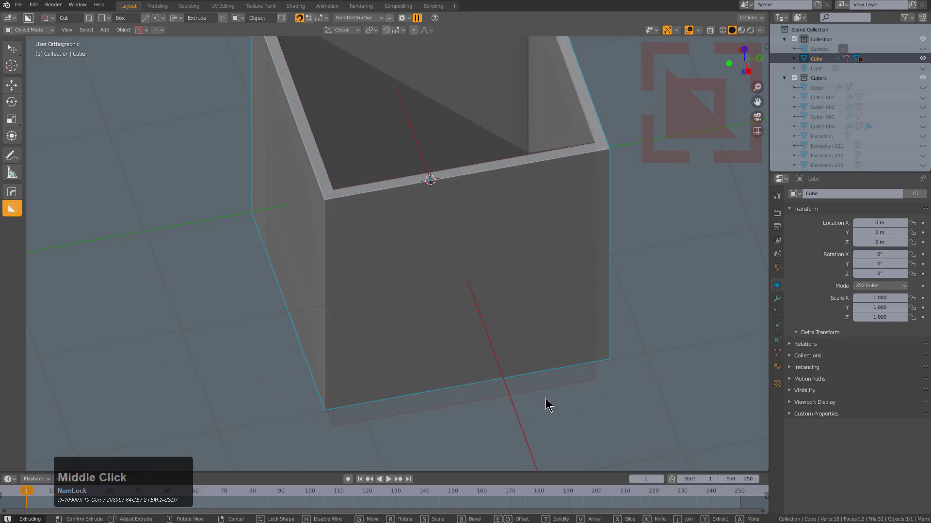
key("x")
left_click(559, 402)
middle_click(547, 258)
key("alt+a")
left_click(403, 201)
- Scroll the cube's boolean modifiers to bring back the maze cuts
key("q")
left_click(484, 171)
scroll("up", 3)
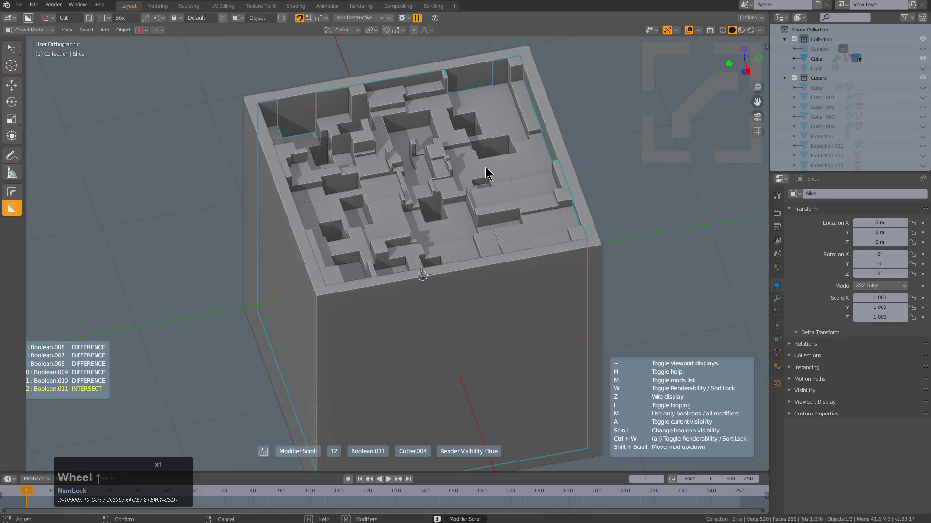
left_click(490, 170)
key("alt+a")
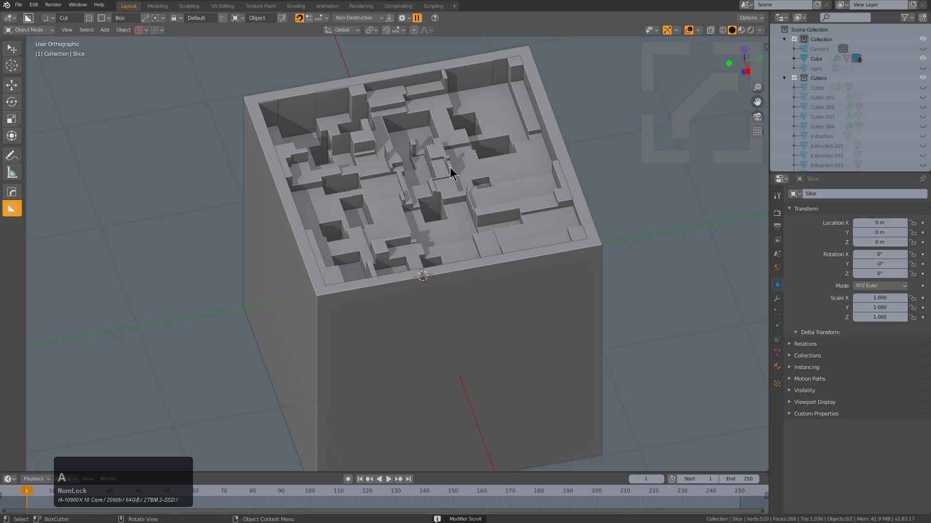
middle_click(434, 174)
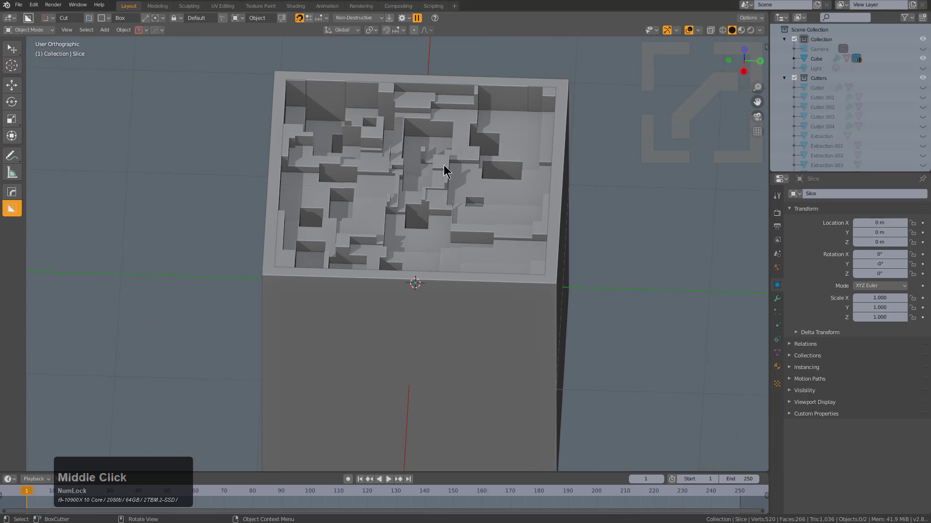
middle_click(384, 133)
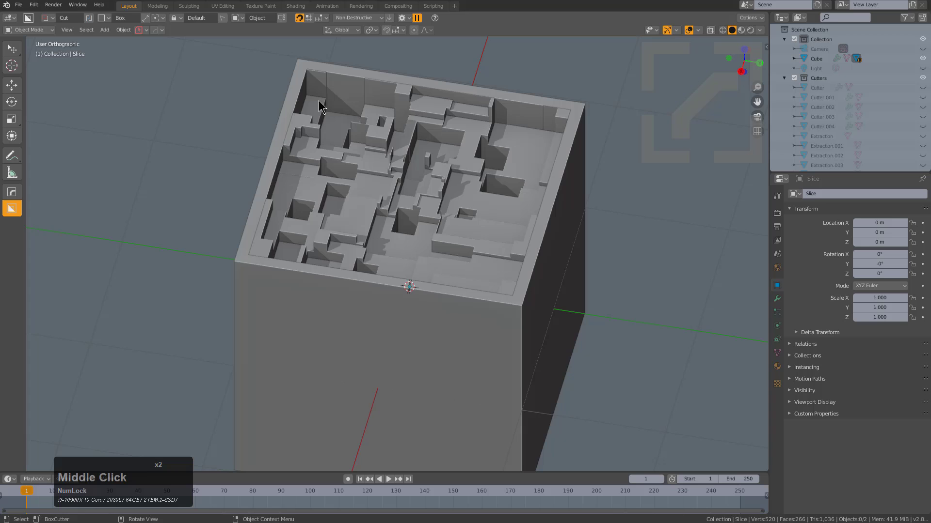
middle_click(370, 177)
left_click(413, 313)
middle_click(407, 287)
scroll("up", 3)
- In front orthographic view, draw a box cutter across the cube's upper band
left_click(435, 224)
key("KP_1")
key("alt+z")
scroll("up", 3)
left_click(221, 130)
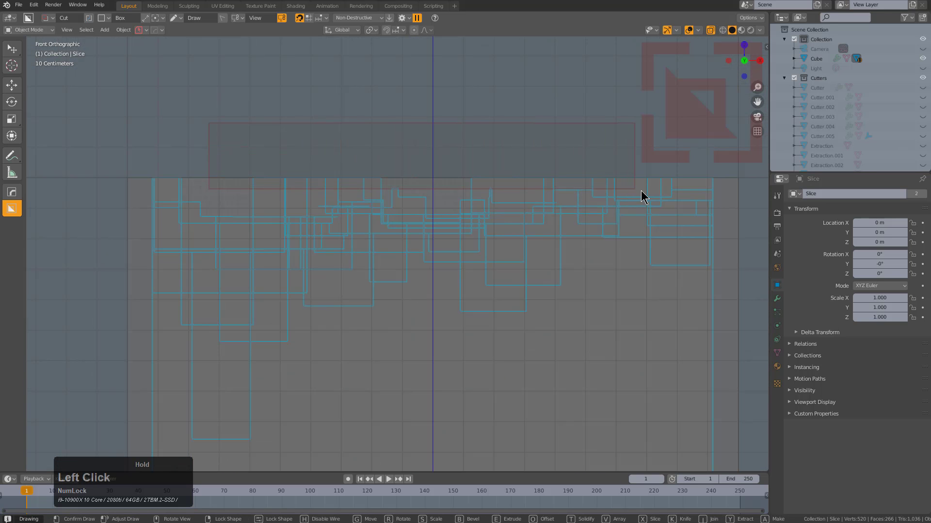
right_click(643, 192)
- Return to an angled view and drag a new box over the cube's top
middle_click(403, 209)
scroll("down", 3)
key("alt+z")
left_click_drag(385, 220, 453, 241)
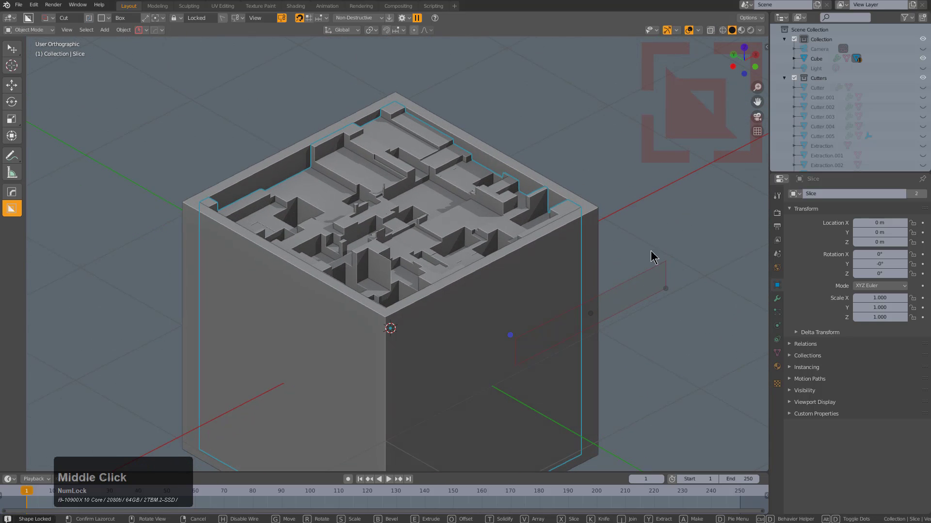
middle_click(224, 23)
- Change the cut's release-lock option and start a box cut over the cube's top
left_click(223, 24)
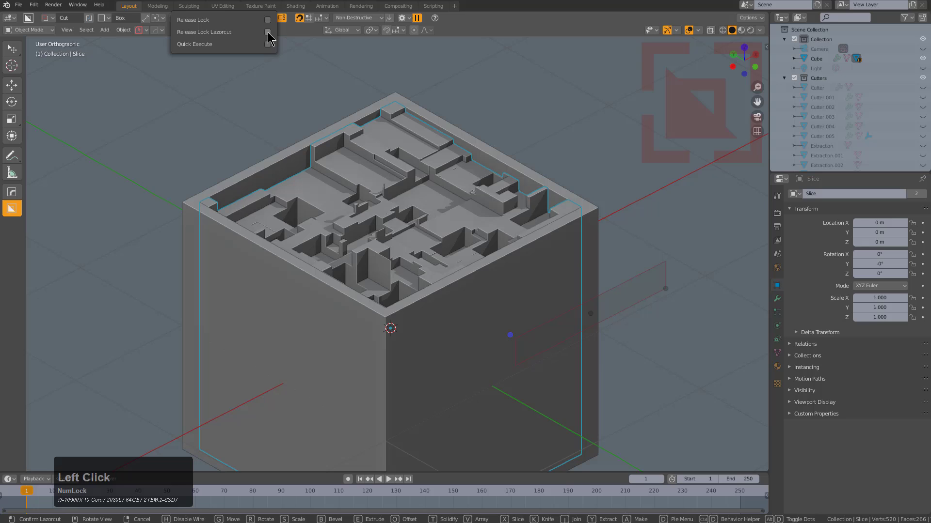
left_click(265, 38)
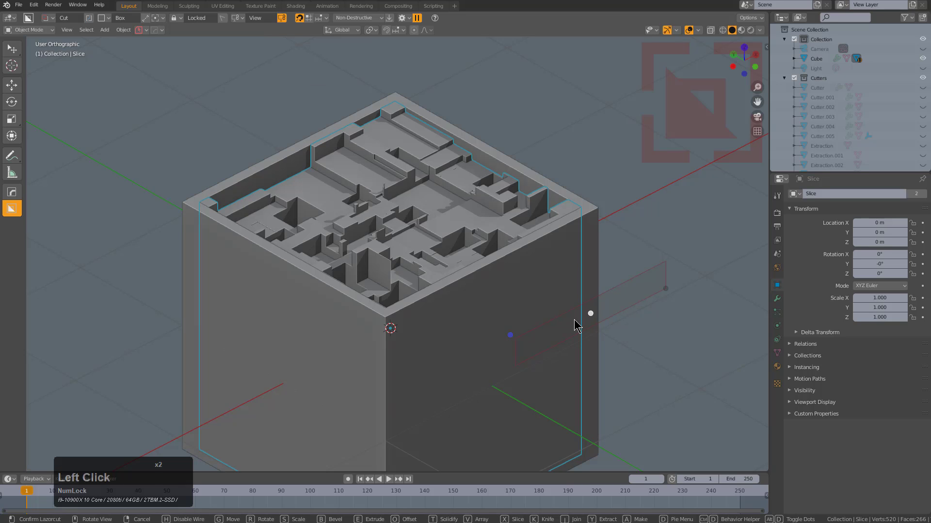
left_click(565, 320)
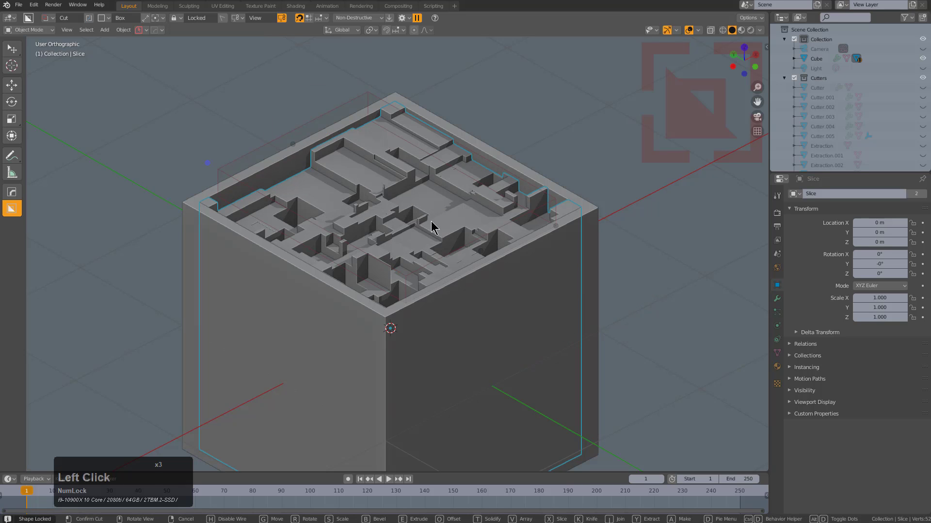
key("h")
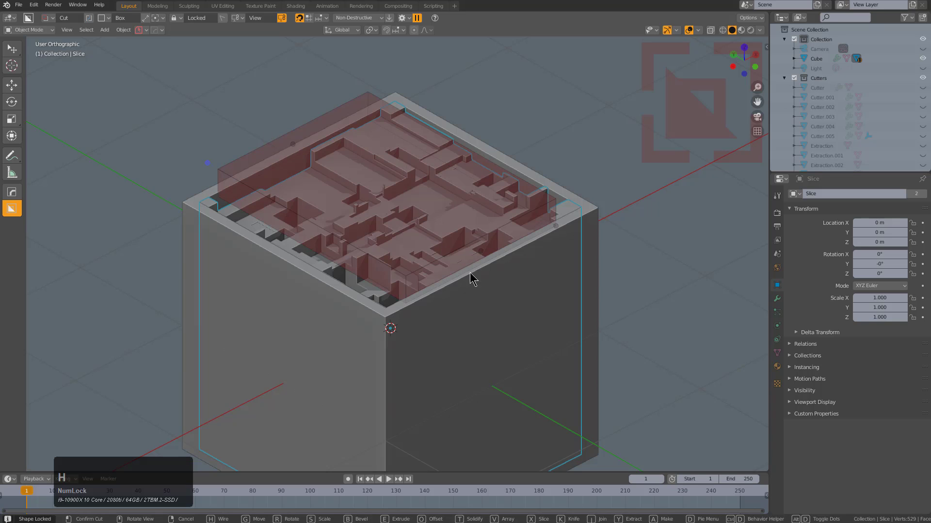
- Turn the box cut into a slice with recut toggled off
middle_click(426, 239)
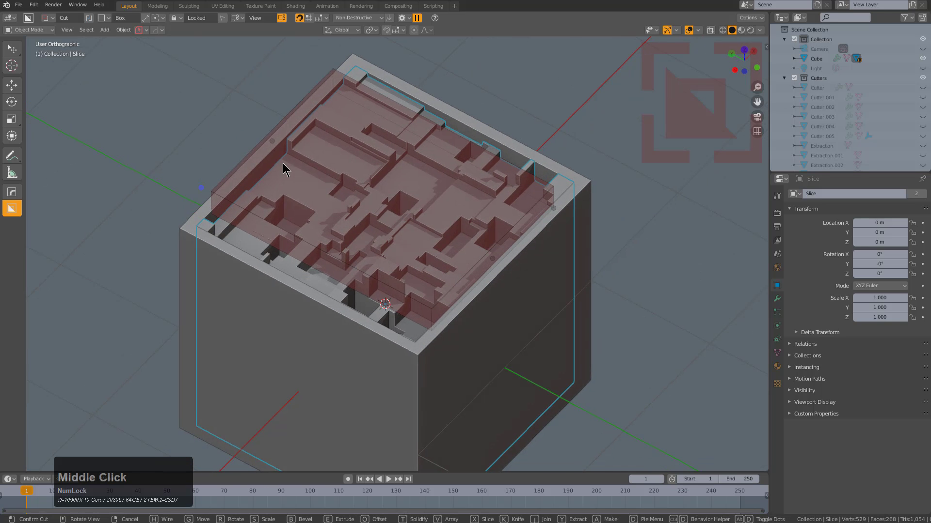
middle_click(430, 206)
scroll("up", 3)
key("x")
middle_click(425, 168)
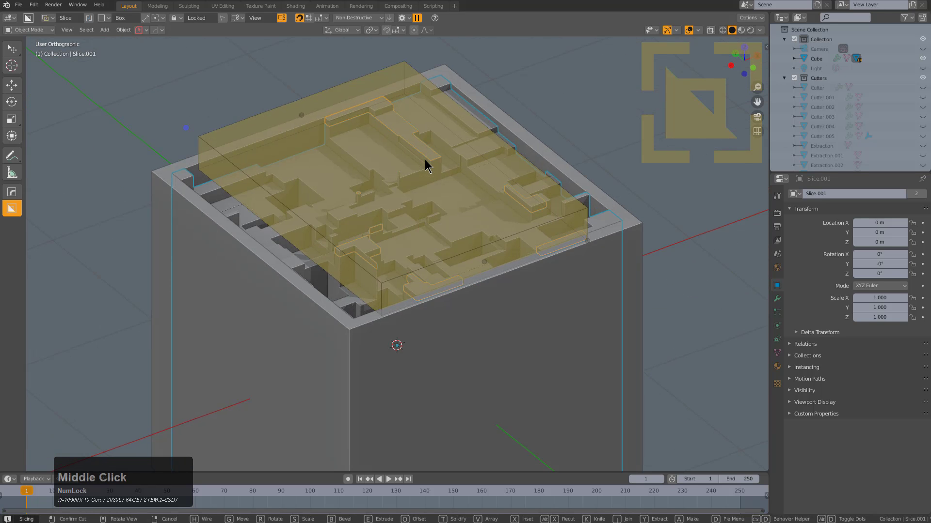
key("x")
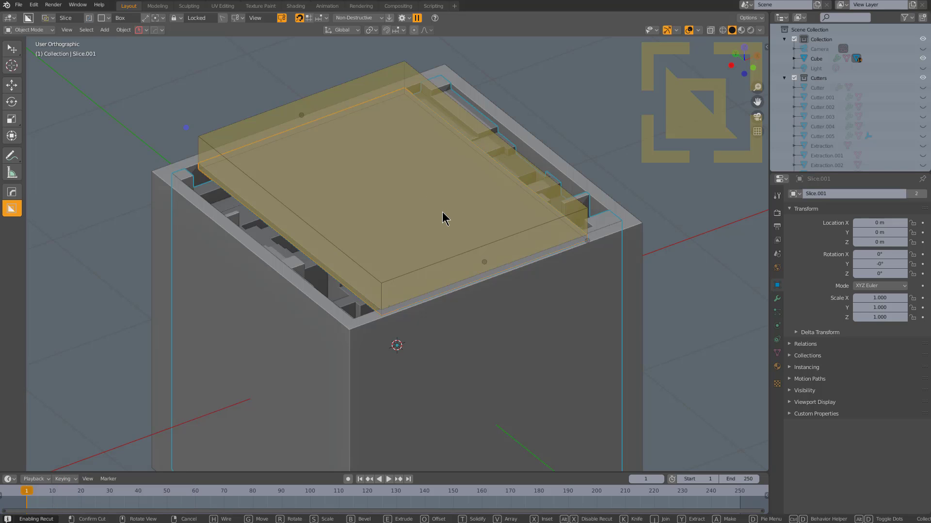
- Cancel the slice, select the cube and view it straight-on from the front
right_click(493, 134)
key("alt+a")
left_click(530, 306)
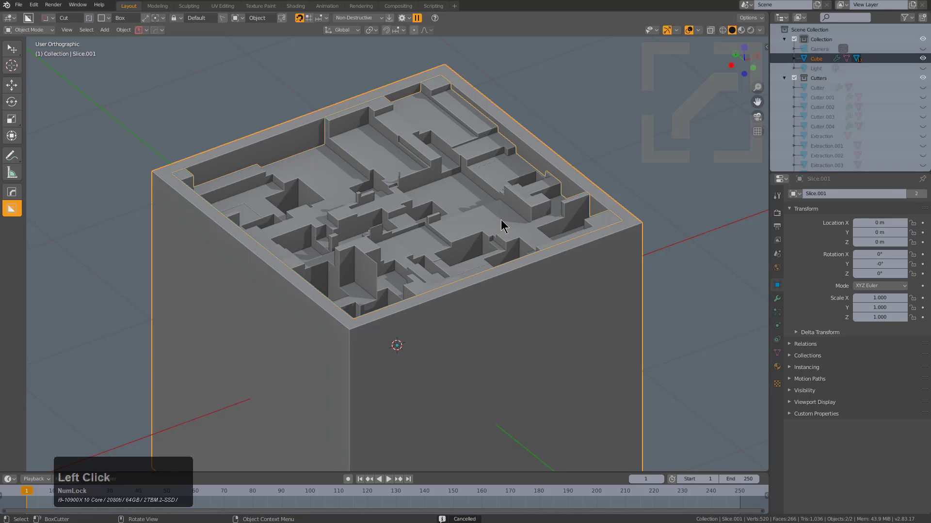
key("KP_1")
left_click(404, 13)
left_click(358, 53)
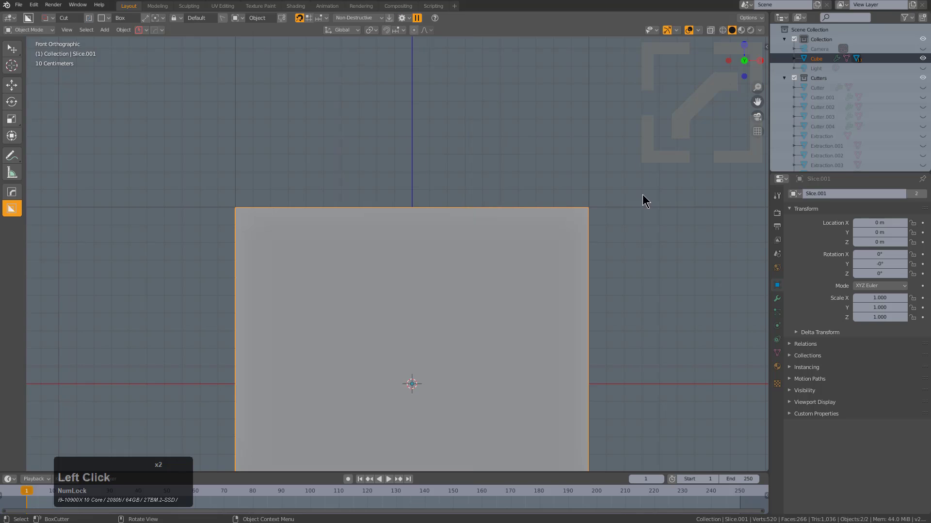
- Draw a thin box cutter spanning the cube's upper layer
key("alt+z")
left_click(290, 188)
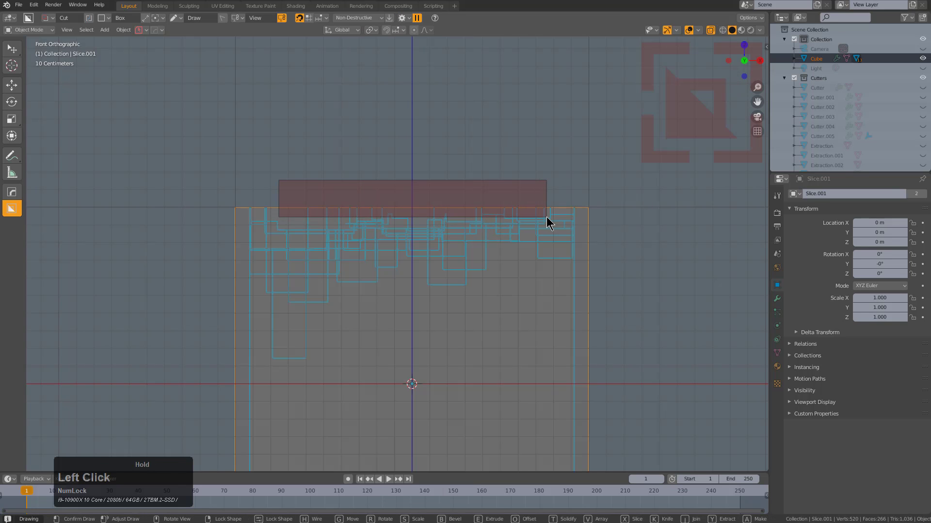
left_click(572, 191)
middle_click(396, 264)
key("alt+z")
middle_click(407, 238)
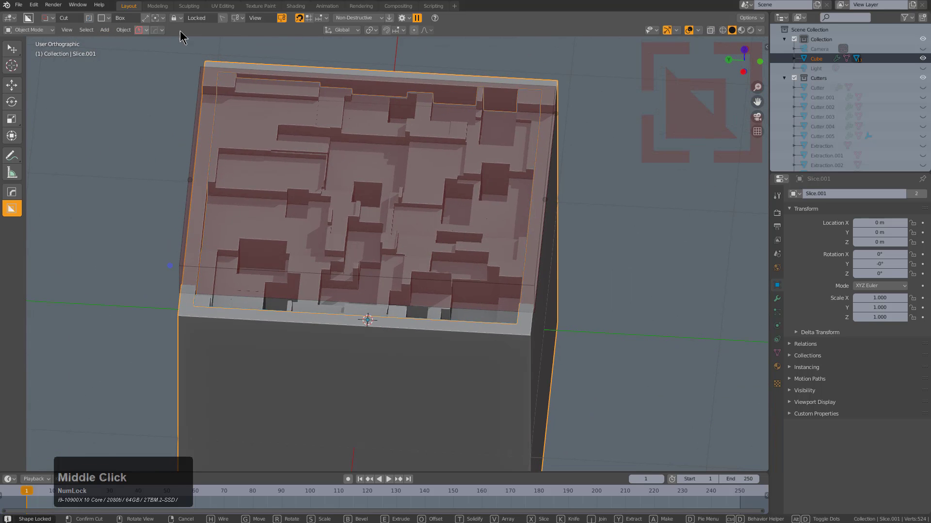
- Switch the box to a slice and confirm slicing off the top layer
middle_click(464, 205)
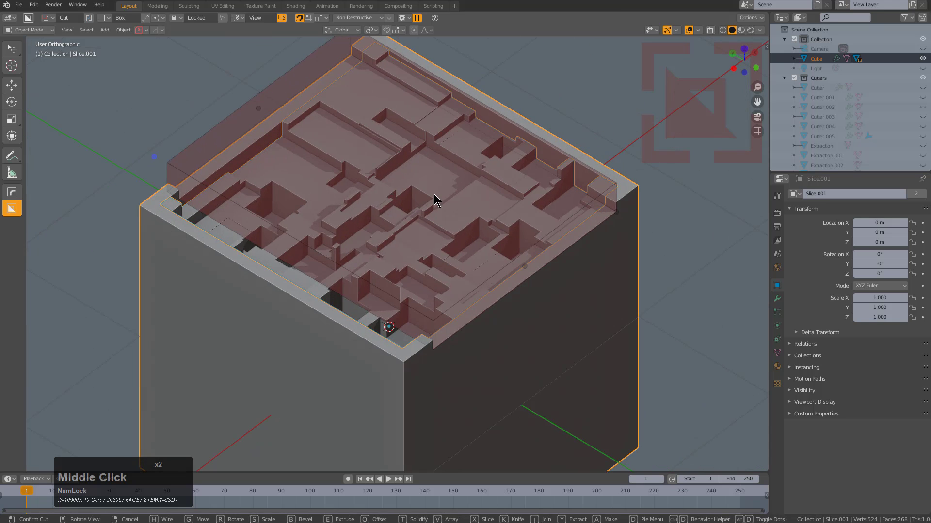
key("x")
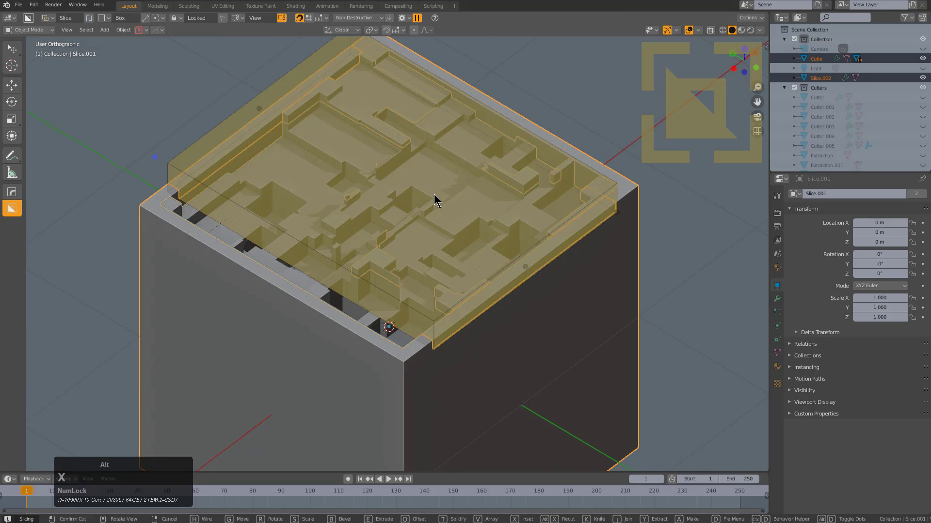
key("x")
left_click(464, 228)
left_click(446, 265)
middle_click(482, 276)
scroll("up", 3)
middle_click(367, 239)
scroll("up", 3)
scroll("down", 3)
- In front view, draw an Ngon wedge shape on the plate's front edge
key("KP_1")
scroll("up", 3)
key("d")
left_click(344, 327)
middle_click(364, 311)
scroll("up", 3)
left_click(339, 255)
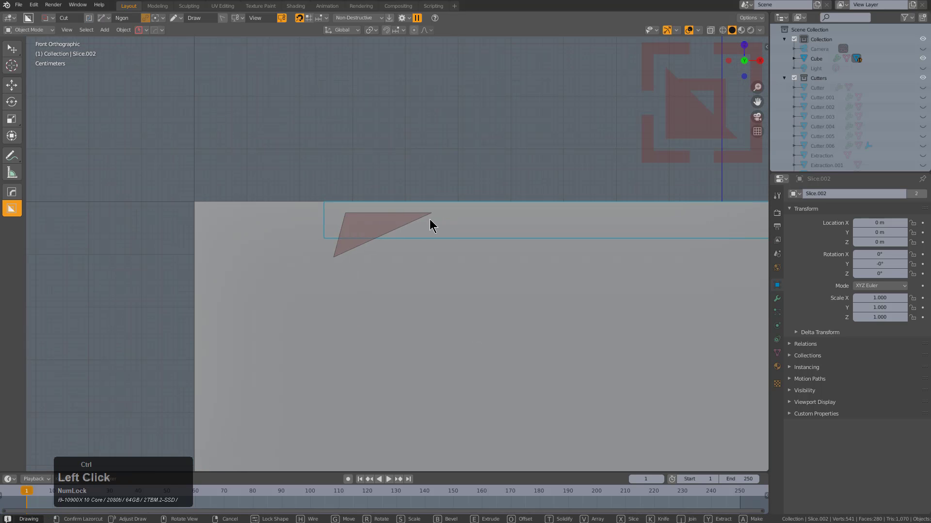
double_click(456, 264)
- Array the wedge into a row and apply it as trapezoidal notches along the edge
key("v")
scroll("down", 3)
scroll("down", 3)
key("shift+r")
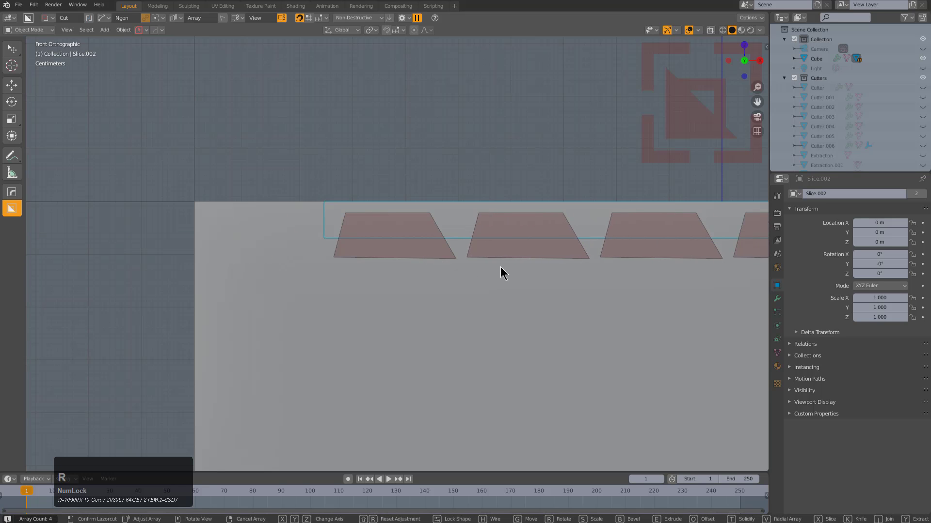
left_click(505, 270)
scroll("down", 3)
middle_click(581, 292)
key("v")
scroll("up", 3)
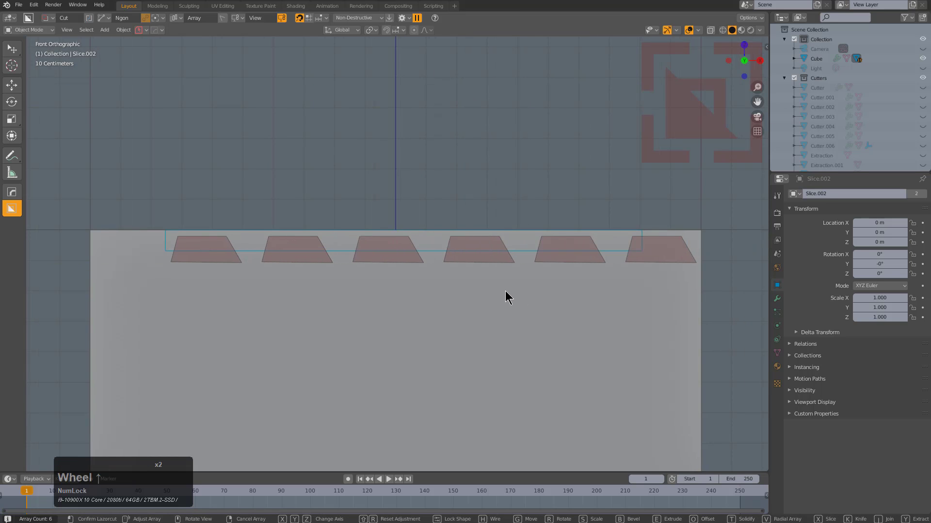
left_click(507, 293)
- Start a new box cut extruding through the left half of the notched plate
middle_click(467, 272)
key("alt+a")
left_click(351, 409)
key("x")
left_click(349, 408)
scroll("down", 3)
left_click(401, 301)
scroll("down", 3)
middle_click(408, 317)
scroll("up", 3)
- Extrude a box cut over the plate's left half, then from top view begin a thin bar cutter
key("d")
left_click(334, 328)
left_click(104, 138)
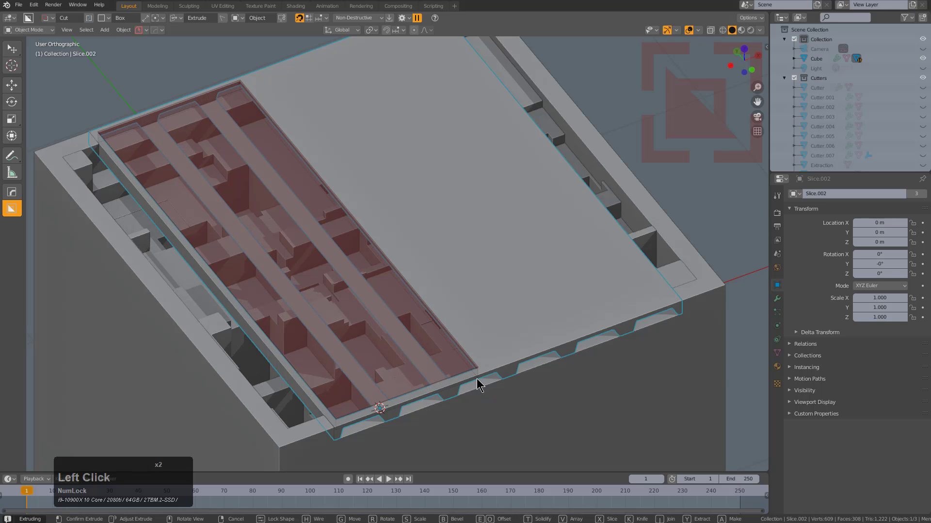
scroll("down", 3)
key("KP_7")
left_click(282, 120)
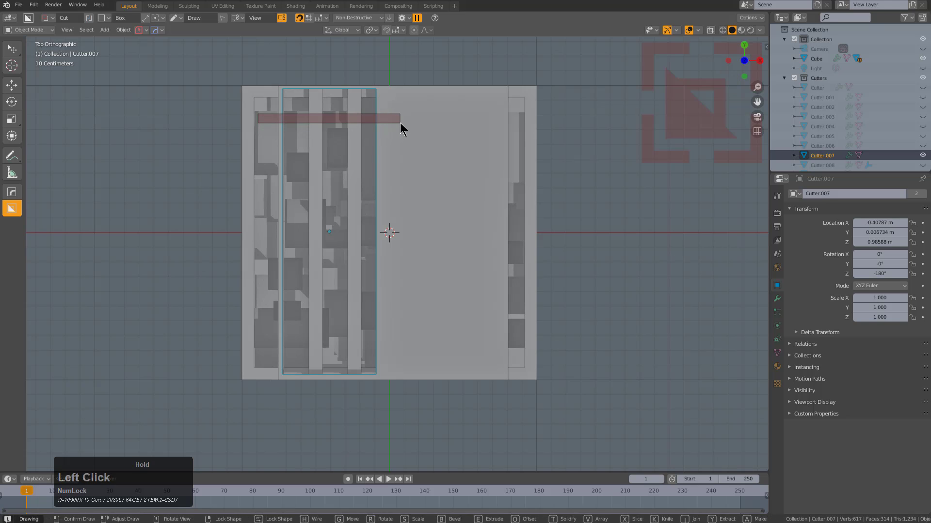
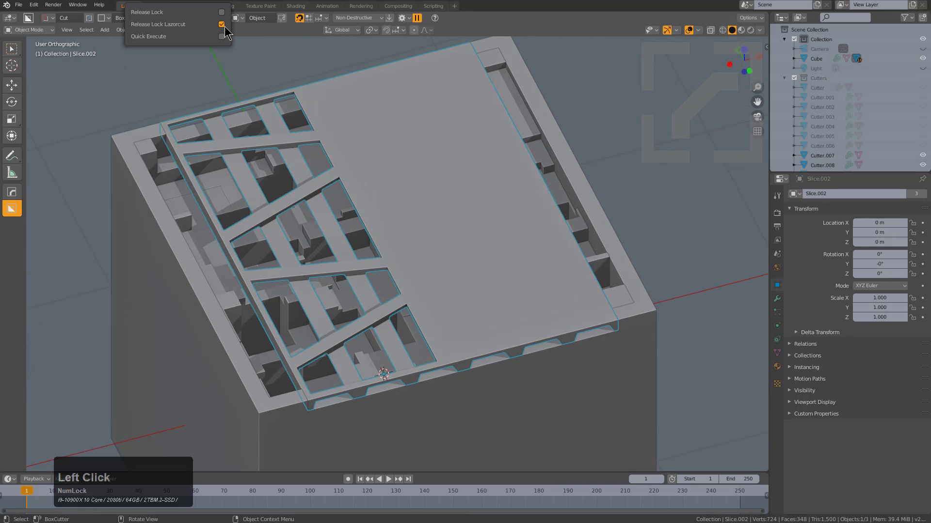
- Select the lattice cutters and make a first pass with the HardOps Mirror gizmo
middle_click(353, 135)
left_click(431, 273)
left_click(431, 273)
key("alt+x")
left_click(307, 405)
middle_click(360, 294)
scroll("down", 3)
- Mirror the lattice openings across the plate's other half along X and exit the gizmo
key("alt+x")
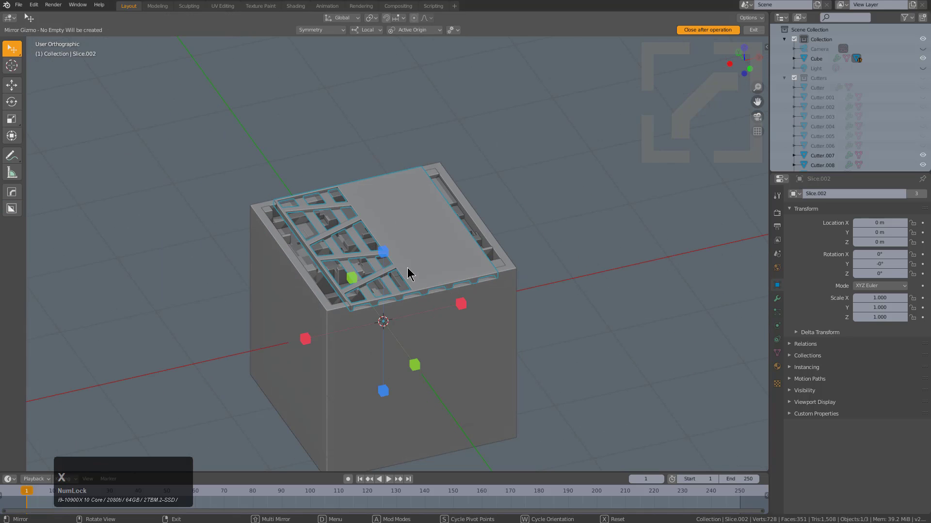
middle_click(412, 270)
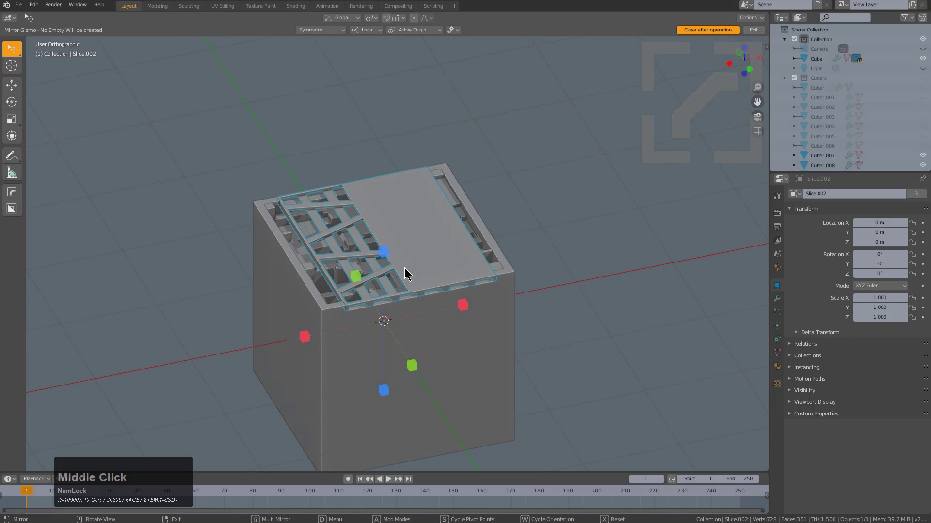
key("x")
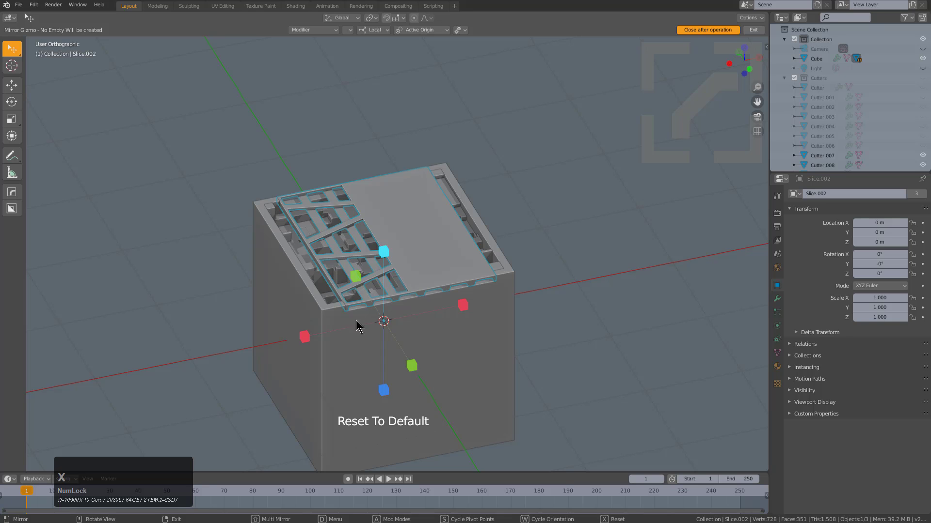
left_click(310, 339)
scroll("up", 3)
middle_click(394, 282)
scroll("up", 3)
- Cut several small box notches into the lattice bars
key("d")
left_click(323, 180)
left_click(359, 274)
left_click(435, 310)
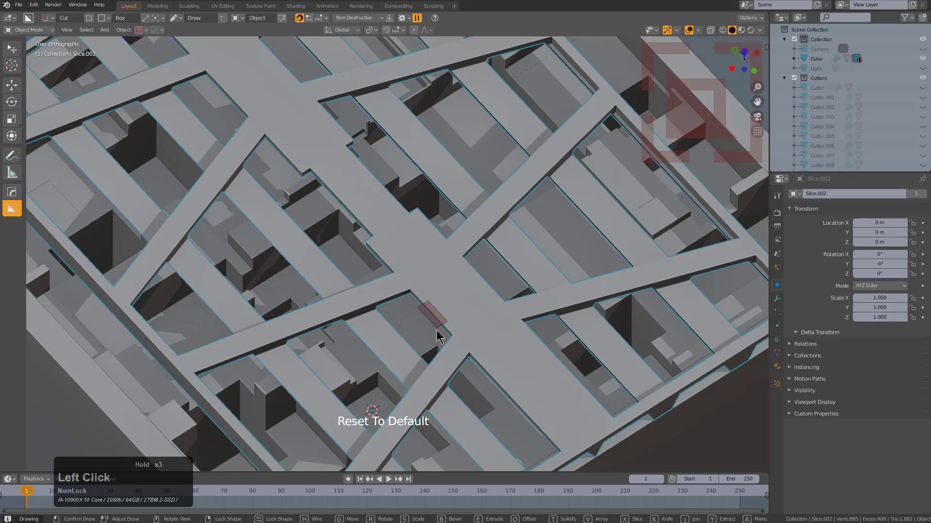
left_click(445, 369)
middle_click(482, 375)
- From front view, draw and close an Ngon wedge cut along the plate's upper front edge
key("KP_1")
scroll("up", 3)
middle_click(423, 250)
key("d")
left_click(449, 291)
left_click(446, 289)
scroll("down", 3)
left_click(193, 202)
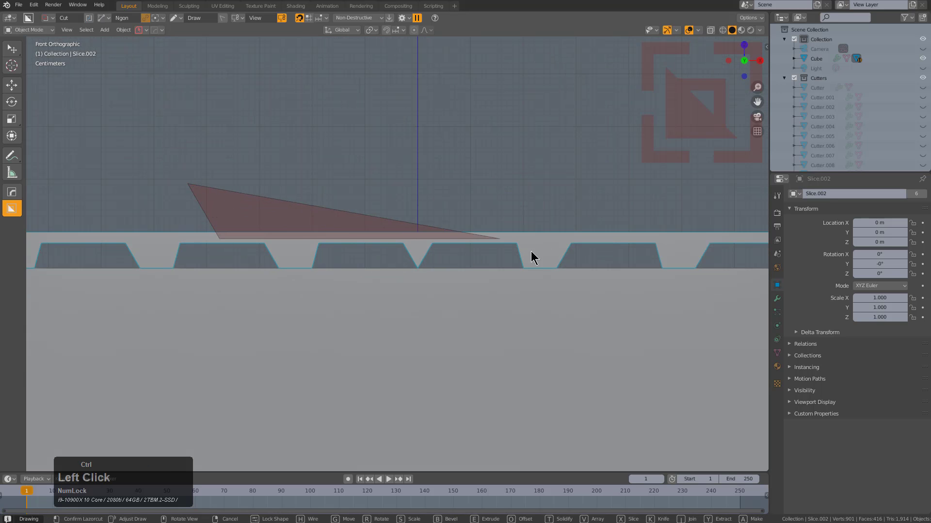
double_click(679, 192)
double_click(679, 192)
- Select the base cube and enter Edit Mode on it
scroll("down", 3)
middle_click(459, 245)
key("alt+a")
middle_click(449, 254)
scroll("down", 3)
middle_click(418, 261)
scroll("down", 3)
middle_click(415, 220)
left_click(372, 311)
middle_click(377, 317)
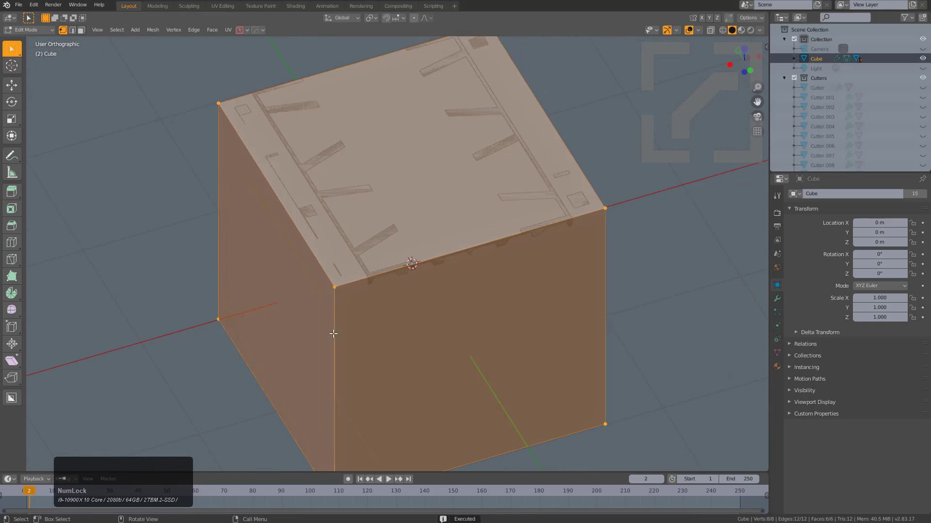
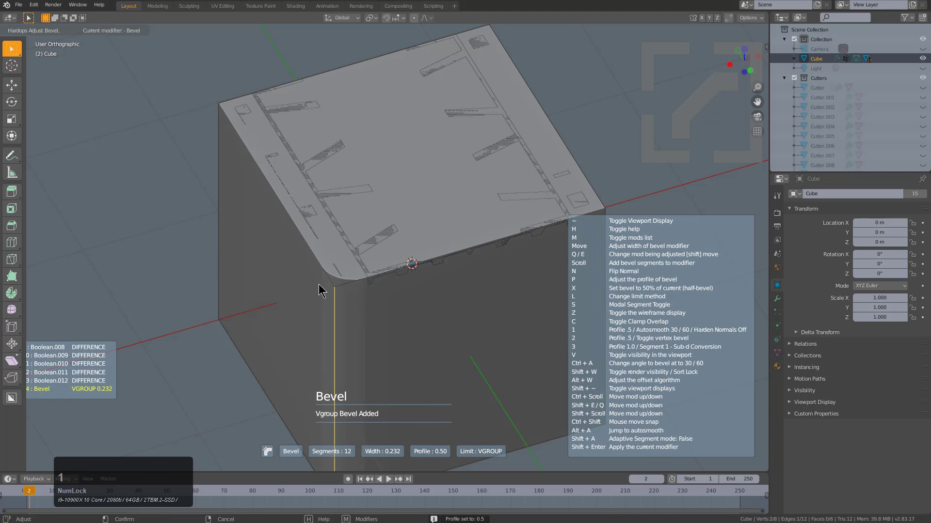
- Add a HardOps vertex-group bevel on the vertical edges and mirror the top cuts across the cube
scroll("up", 3)
left_click(337, 295)
scroll("down", 3)
key("alt+x")
left_click(331, 287)
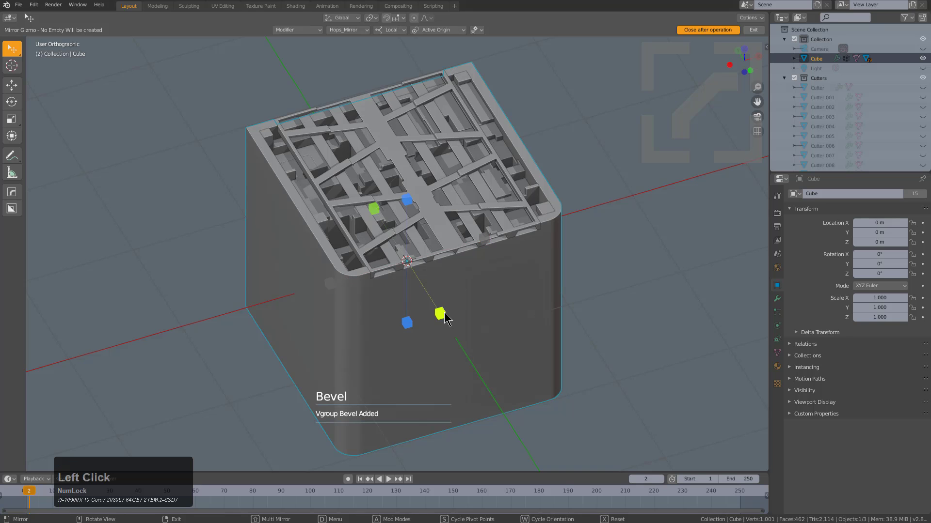
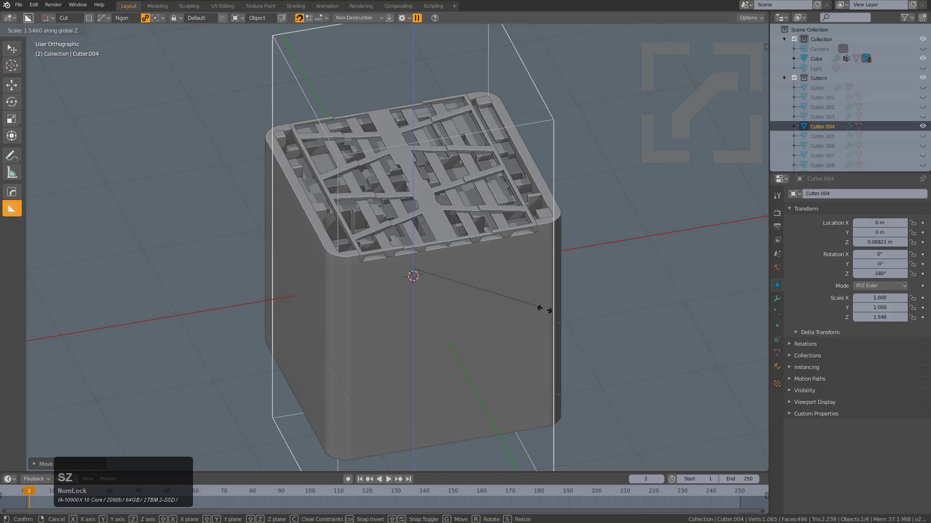
- Confirm the taller Cutter.004 stretch and change options in the HardOps Q menu
left_click(558, 315)
middle_click(447, 213)
scroll("up", 3)
key("q")
left_click(530, 285)
scroll("up", 3)
left_click(491, 285)
scroll("down", 3)
key("1")
middle_click(479, 291)
key("a")
- Discard the recut cube scene and start a new General file with the plain default cube
key("alt+m")
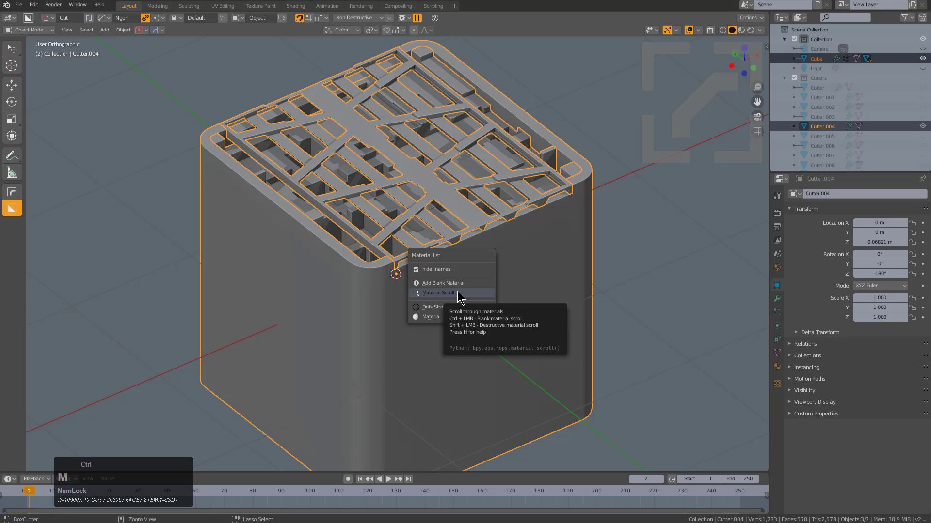
left_click(462, 294)
scroll("up", 3)
scroll("up", 3)
scroll("up", 3)
left_click(462, 295)
middle_click(514, 290)
key("alt+a")
left_click_drag(467, 318, 489, 314)
scroll("up", 3)
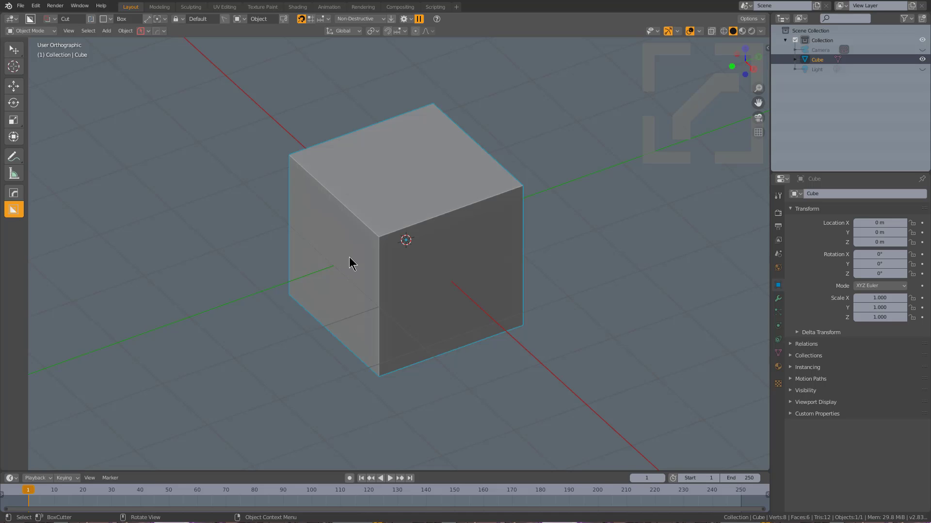
- Spherecast the cube into a smooth sphere via HardOps Meshtools with subdivision level 4
scroll("up", 3)
key("q")
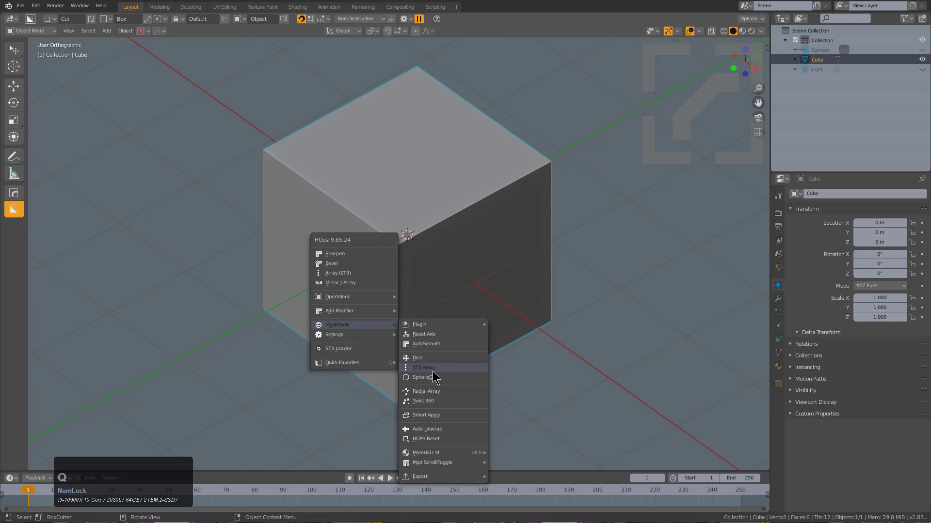
left_click(434, 378)
key("ctrl+4")
scroll("up", 3)
- From top view, box-cut away half the sphere to leave a flat-faced hemisphere
key("KP_7")
key("d")
left_click(546, 349)
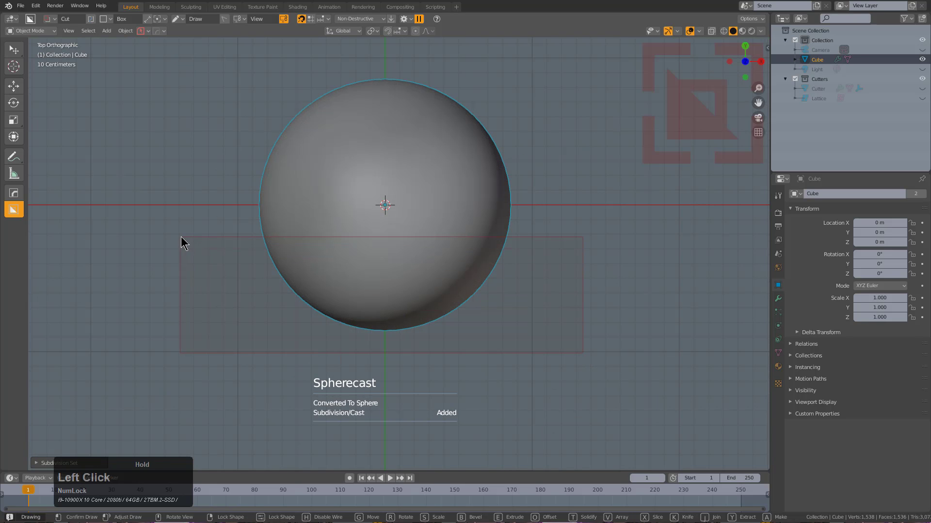
middle_click(454, 311)
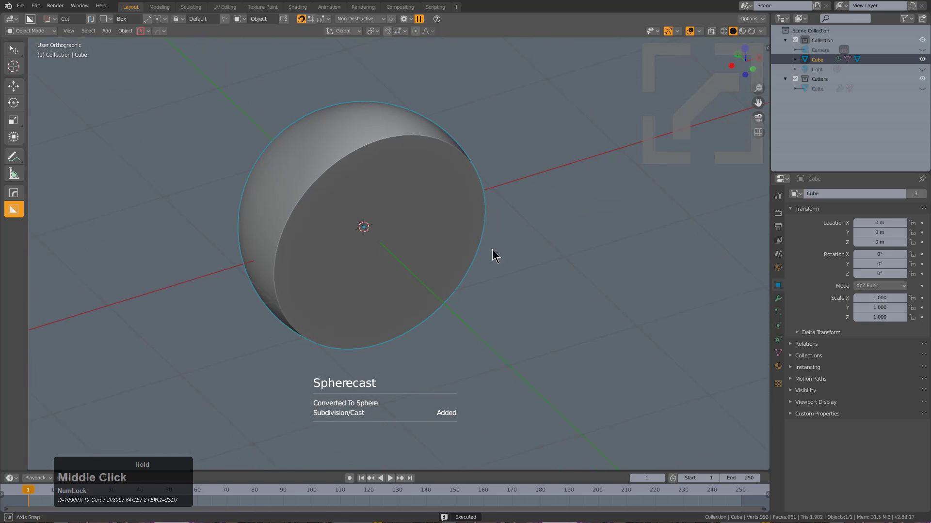
middle_click(316, 201)
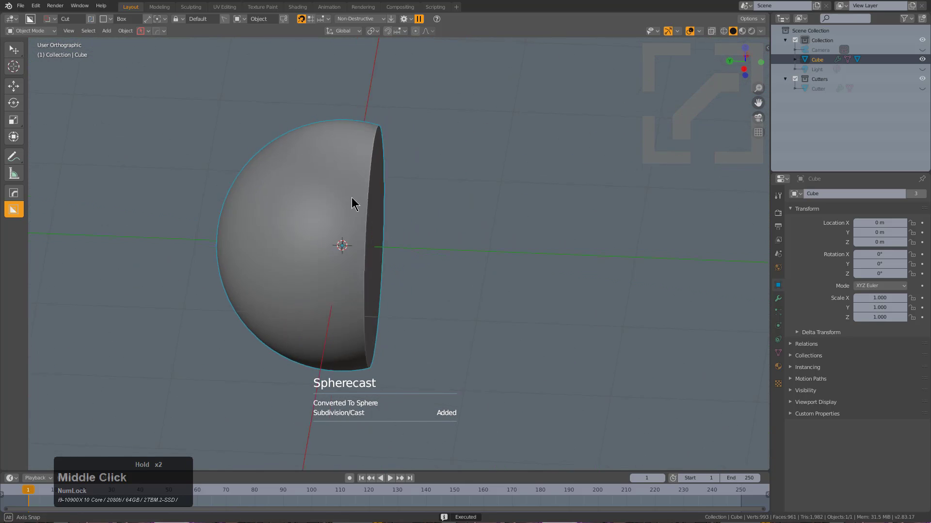
scroll("up", 3)
key("KP_7")
- Draw a stepped Ngon outline over the flat face's top edge and extrude it as a notch cut
key("d")
left_click(446, 278)
left_click(314, 259)
left_click(333, 143)
double_click(336, 92)
left_click(360, 91)
left_click(366, 105)
double_click(401, 102)
left_click(409, 91)
left_click(441, 91)
double_click(427, 290)
left_click(427, 290)
middle_click(448, 276)
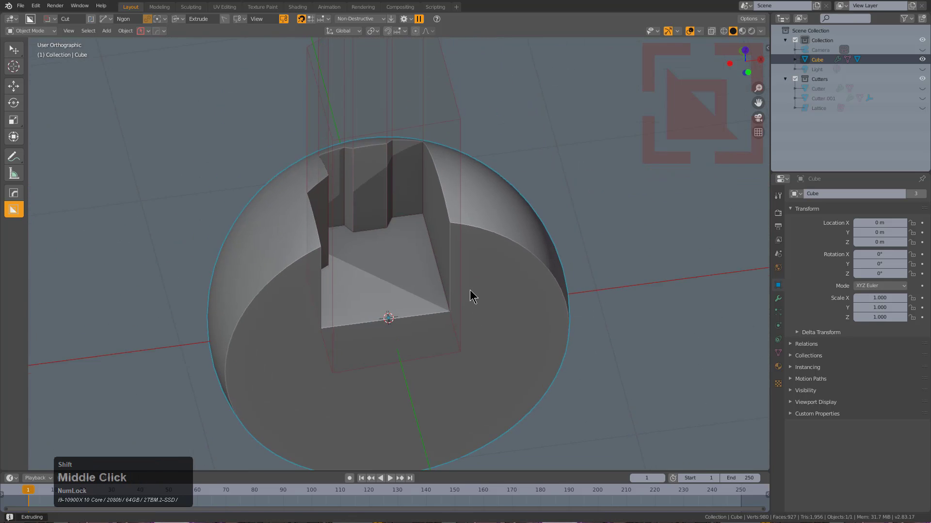
middle_click(459, 273)
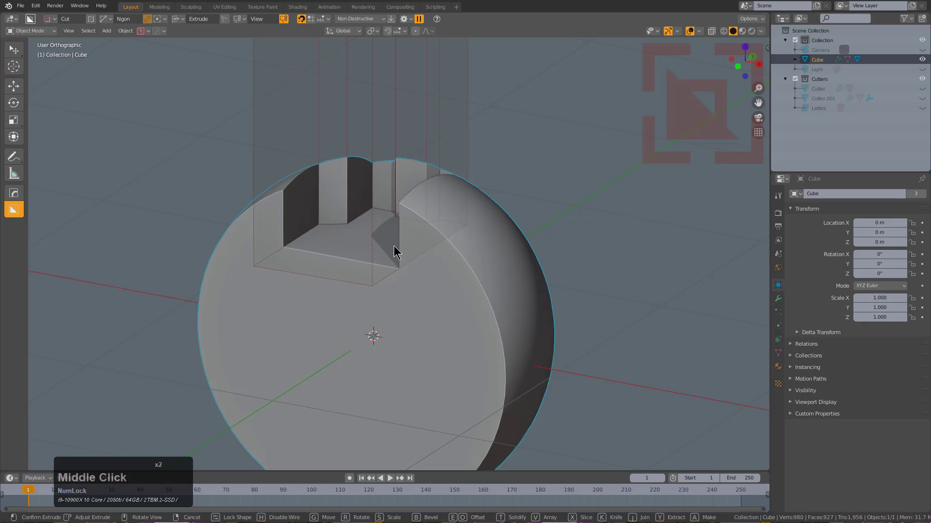
- Switch the notch cut to Slice so the region becomes its own piece, and finish the cut
key("x")
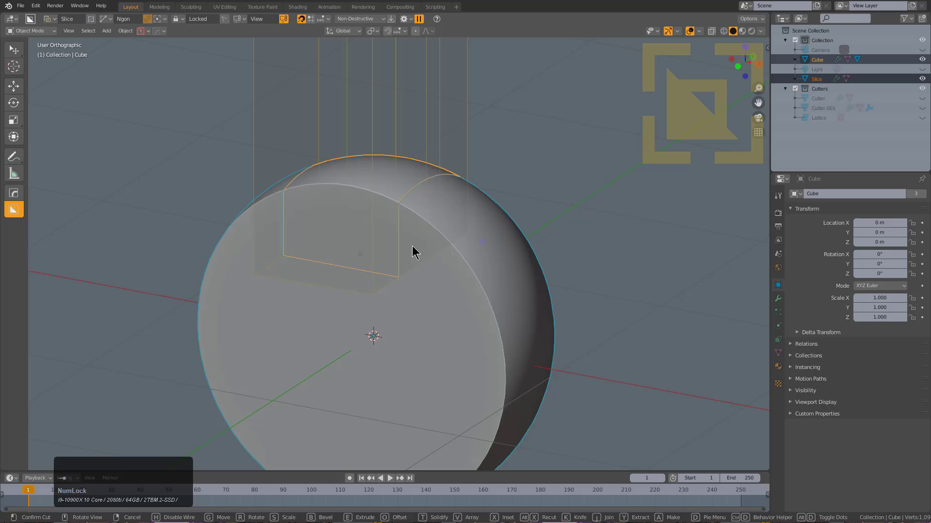
key("alt+x")
middle_click(430, 254)
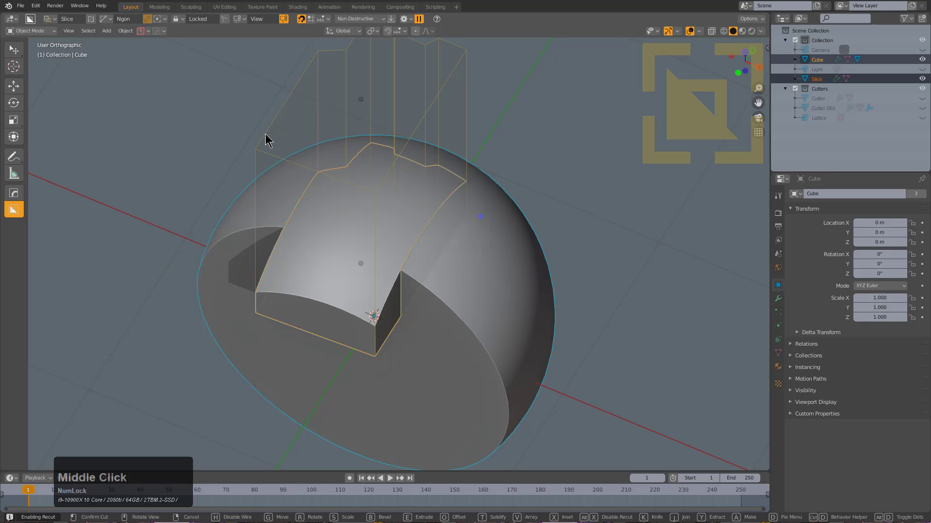
left_click(269, 132)
key("alt+a")
middle_click(345, 234)
middle_click(281, 185)
- Select the slice piece and from right view begin an Ngon notch along its outer edge
left_click(273, 201)
middle_click(290, 213)
key("KP_1")
key("KP_3")
key("d")
left_click(245, 205)
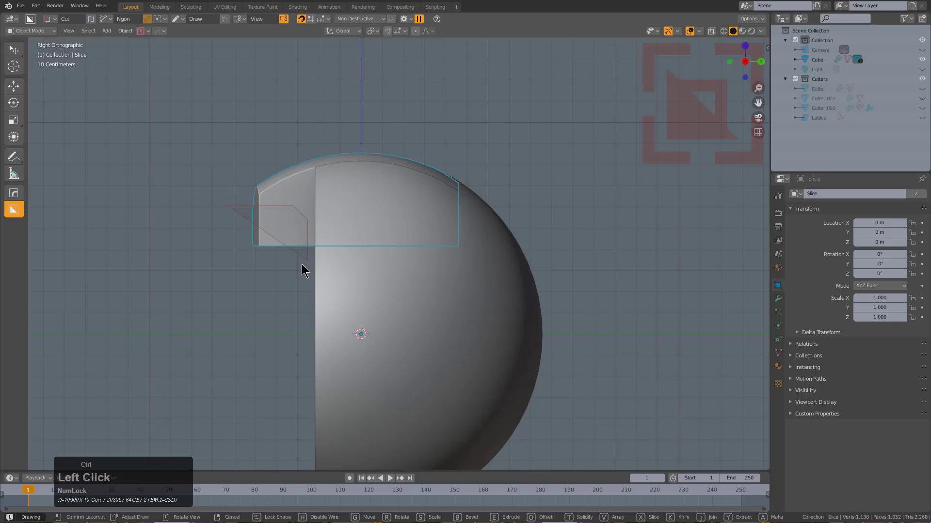
- Finish the Ngon cut carving an angled notch under the slice's edge
double_click(308, 265)
left_click(224, 266)
scroll("up", 3)
middle_click(311, 237)
left_click(336, 241)
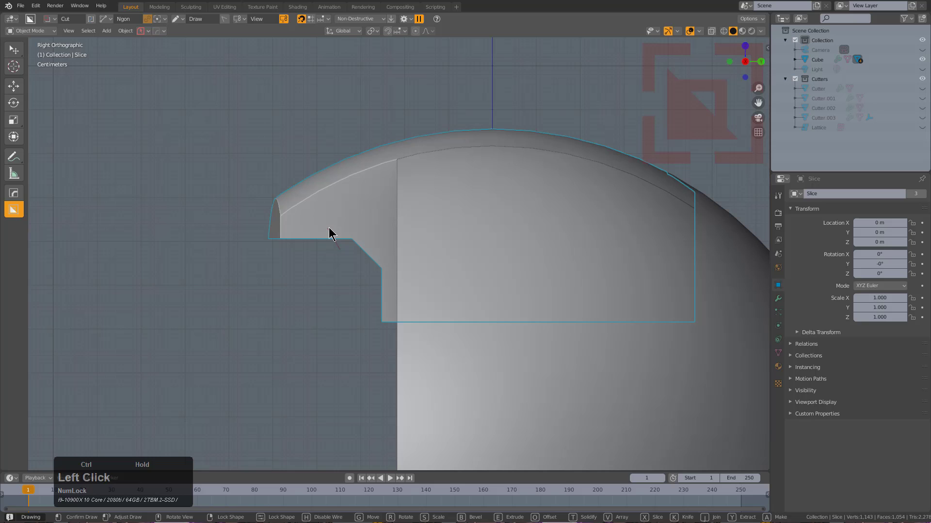
double_click(286, 250)
middle_click(330, 247)
scroll("down", 3)
- From front view, mirror the notch cut across X to the hemisphere's opposite edge
key("KP_1")
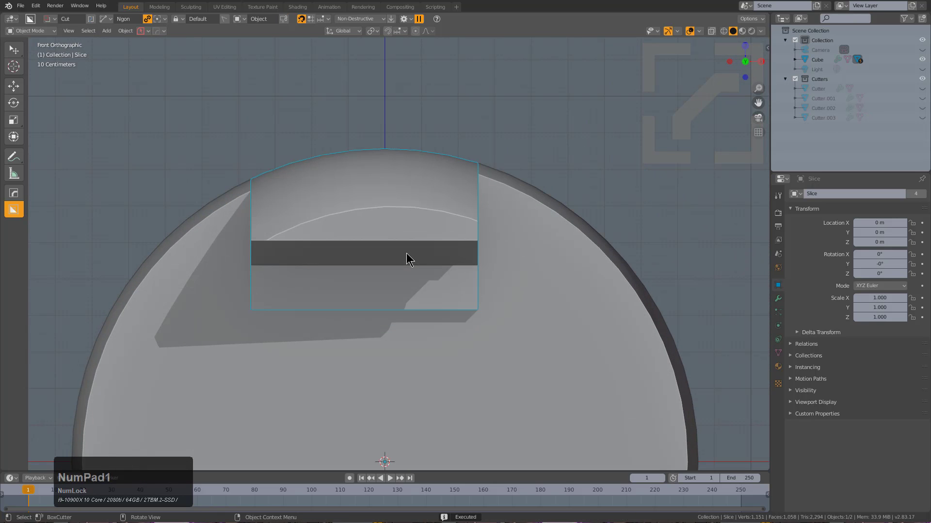
middle_click(448, 257)
scroll("down", 3)
key("alt+x")
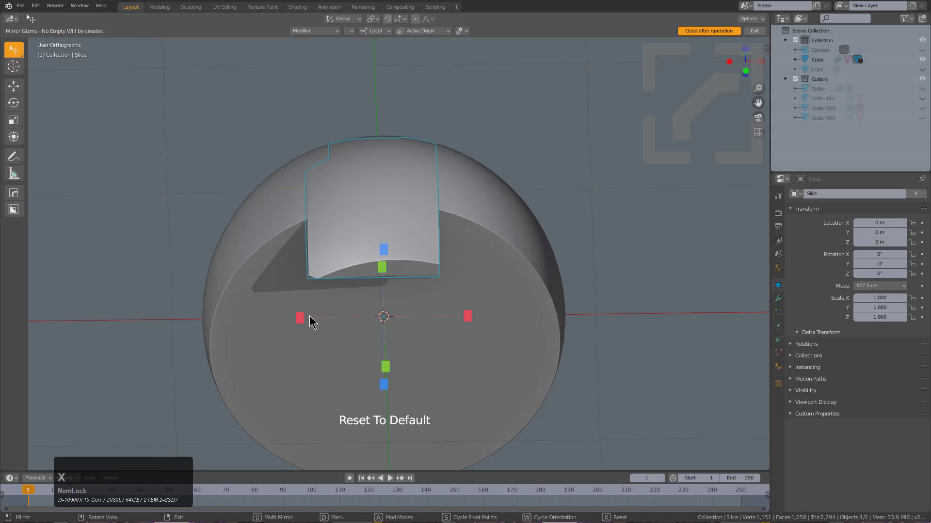
left_click(305, 326)
left_click(507, 225)
key("x")
left_click(304, 314)
middle_click(400, 281)
left_click(385, 257)
middle_click(363, 248)
- Draw a stepped Ngon cutter in front view and cut notches along the slice's lower edge
key("KP_1")
scroll("down", 3)
scroll("up", 3)
key("d")
left_click(213, 355)
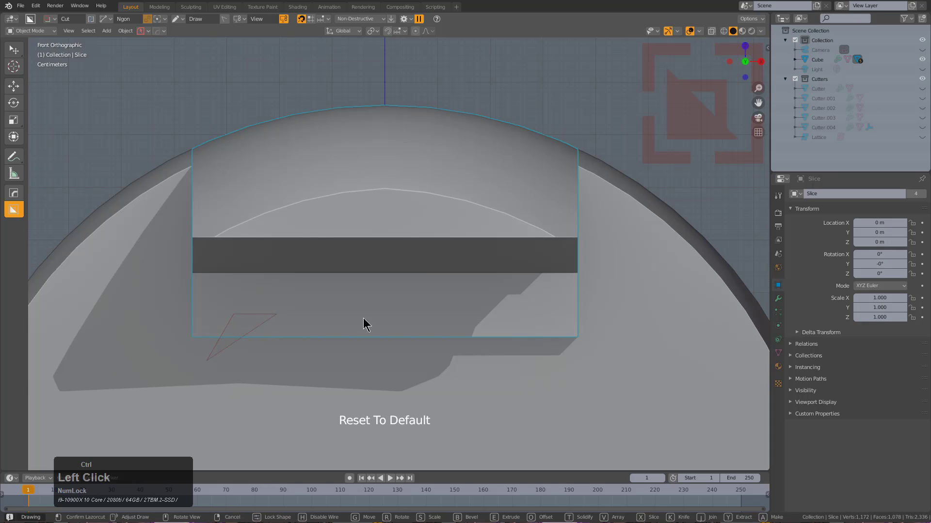
left_click(329, 322)
double_click(330, 325)
left_click(437, 334)
left_click(448, 311)
double_click(540, 314)
left_click(567, 367)
- Select Cutter.004 and inspect the stepped groove from underneath in wireframe
scroll("down", 3)
middle_click(390, 301)
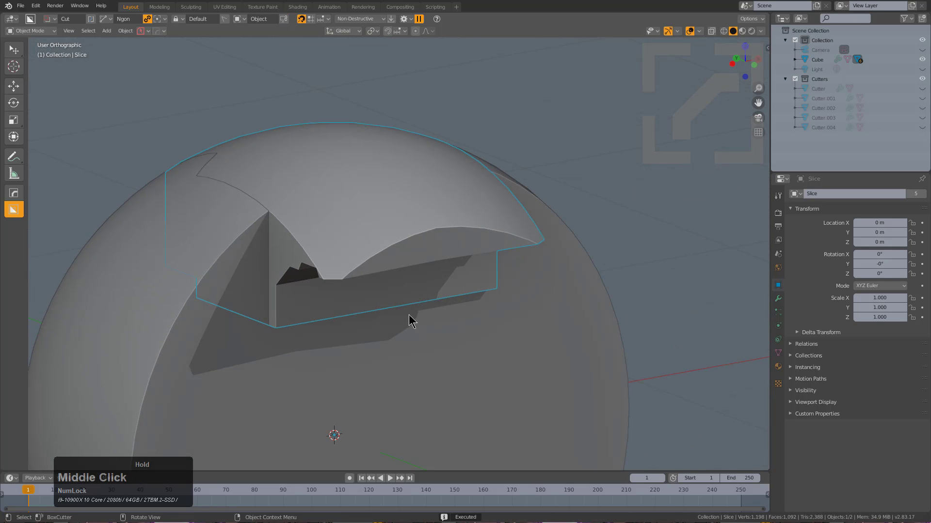
key("q")
left_click(412, 267)
scroll("down", 3)
left_click(412, 268)
scroll("down", 3)
middle_click(416, 297)
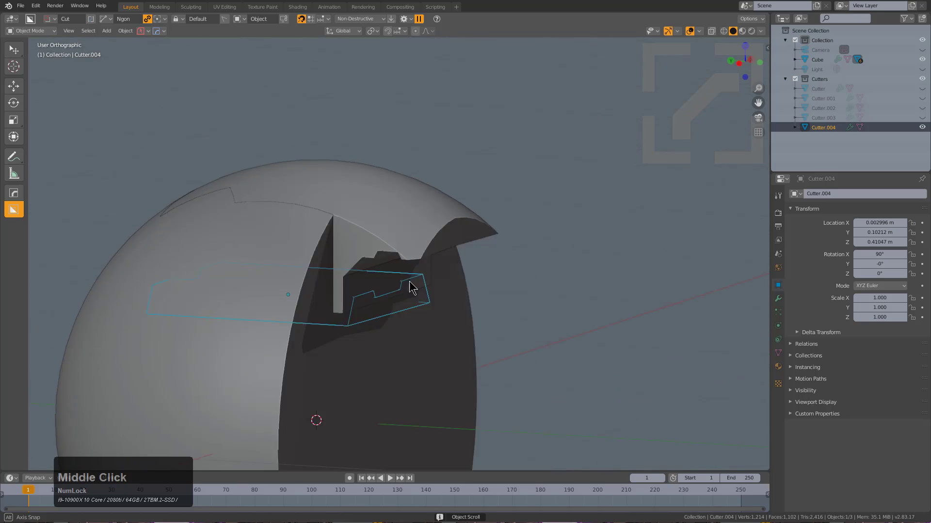
key("z")
scroll("up", 3)
key("z")
middle_click(477, 349)
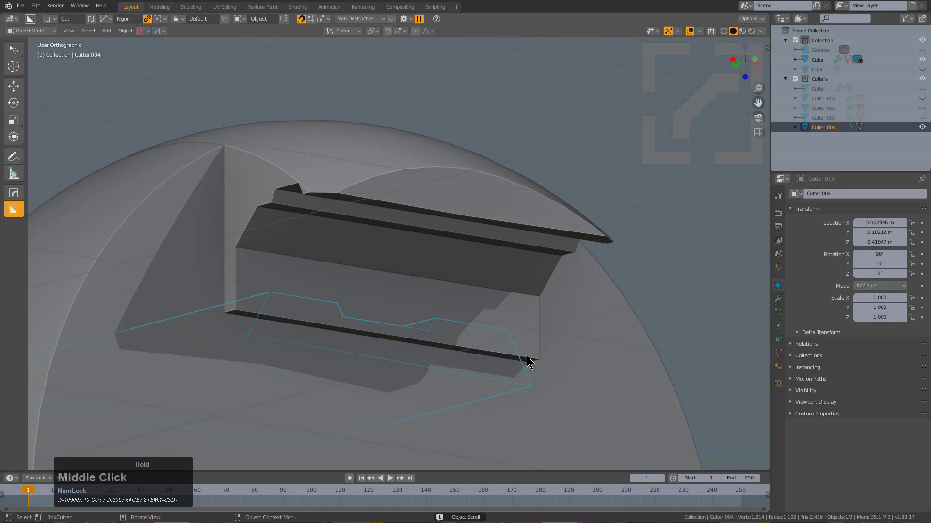
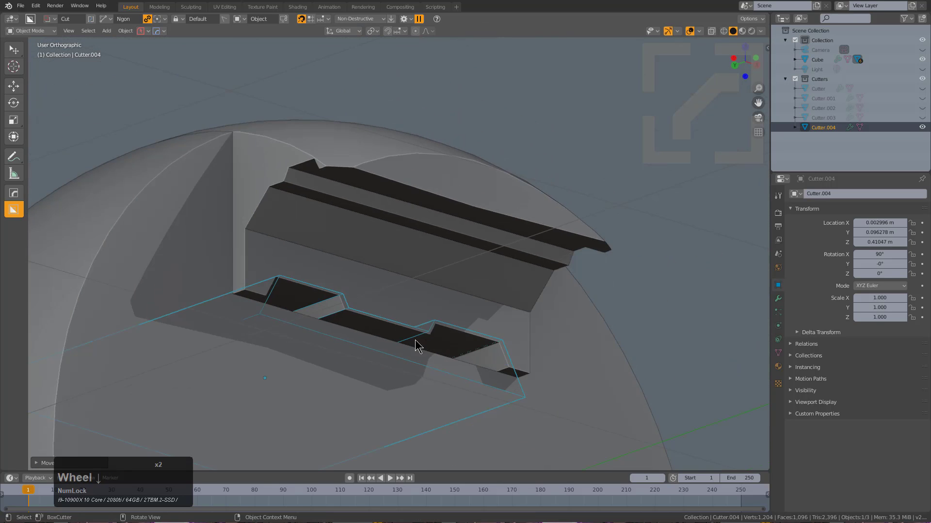
middle_click(425, 350)
- Scale Cutter.004 along X/Y and stretch it vertically to refine the stepped notches
key("s")
key("x")
key("y")
left_click(484, 333)
middle_click(524, 338)
key("KP_1")
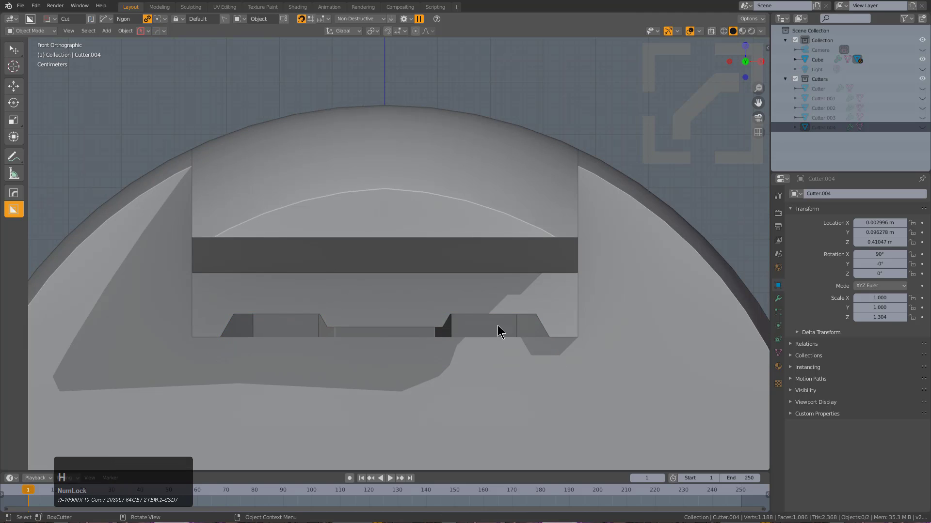
scroll("down", 3)
left_click(503, 246)
- Move Cutter.004 along X to reposition the groove across the slice face
scroll("down", 3)
scroll("up", 3)
middle_click(485, 252)
scroll("down", 3)
left_click(499, 303)
middle_click(503, 295)
key("x")
left_click(424, 275)
left_click(399, 241)
left_click(481, 297)
- Mirror the stepped cut across X and clear the selection
scroll("down", 3)
key("alt+x")
left_click(410, 233)
key("alt+a")
middle_click(402, 333)
scroll("up", 3)
- Reselect the slice and, from front view, start a box cut over its top centre
left_click(385, 245)
middle_click(393, 253)
scroll("up", 3)
key("KP_1")
key("d")
left_click(368, 299)
left_click(364, 134)
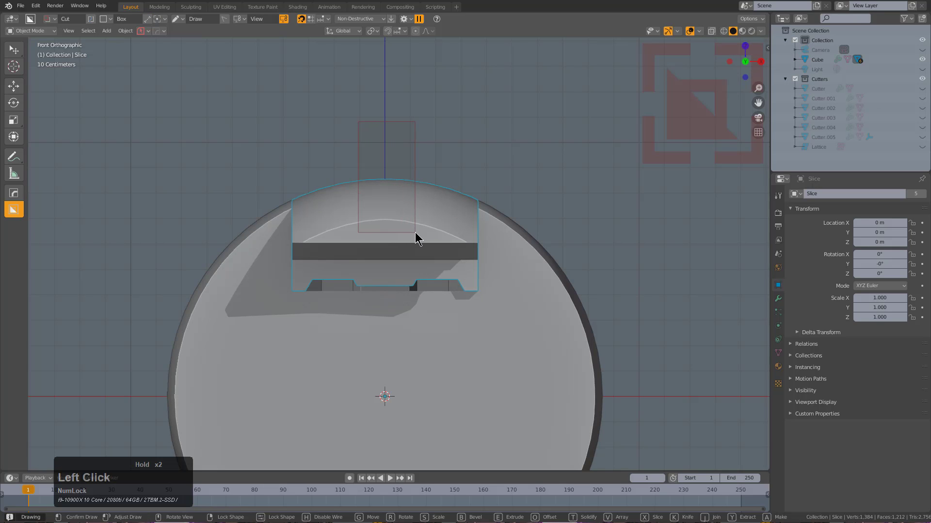
- Bevel the box cutter into a round-ended slot, extrude it through the slice and confirm
key("b")
middle_click(518, 231)
key("e")
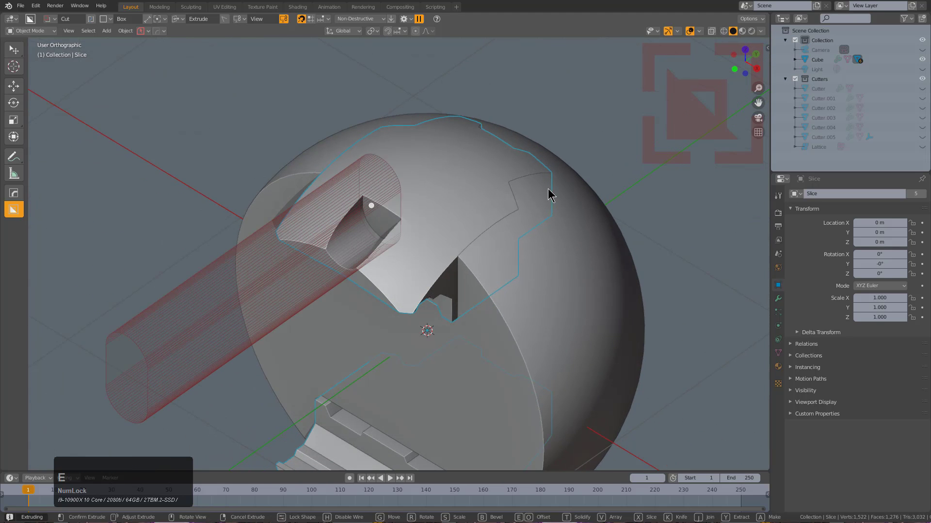
left_click(592, 167)
scroll("down", 3)
middle_click(460, 195)
middle_click(439, 228)
- From front view, cut a circular hole into the slot's end face with Circle mode
key("KP_1")
scroll("up", 3)
middle_click(403, 286)
scroll("up", 3)
key("d")
left_click(362, 311)
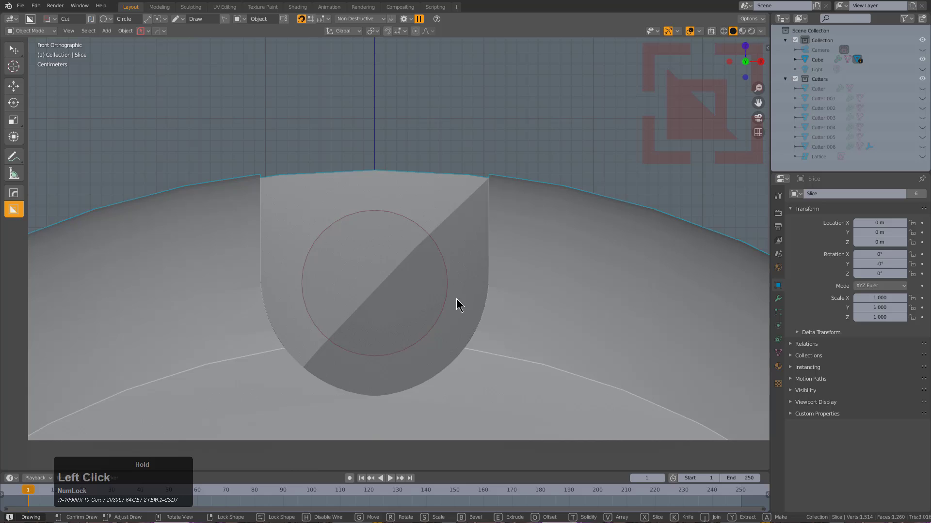
middle_click(455, 301)
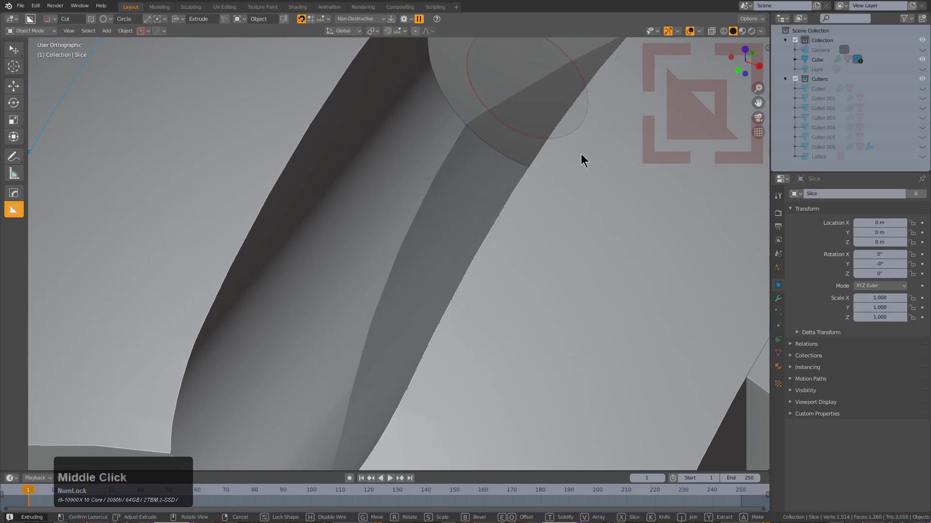
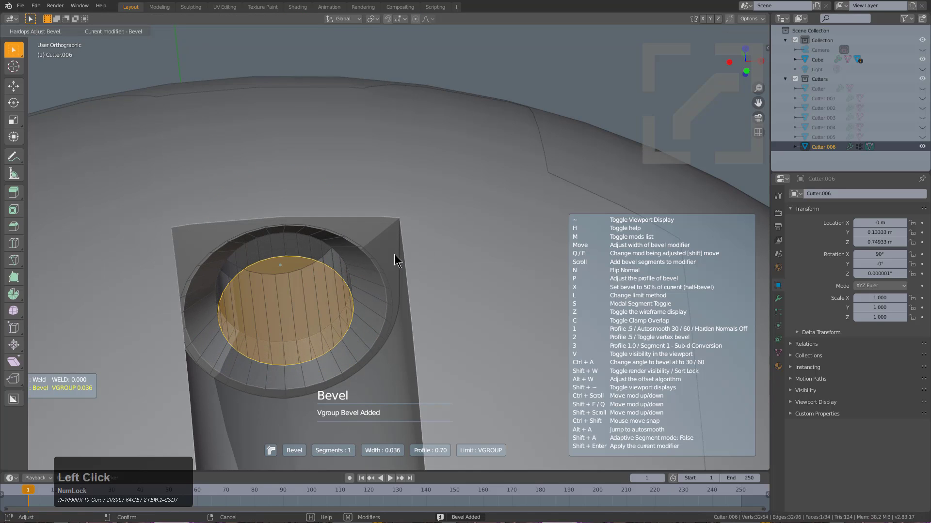
- Bevel Cutter.006's hole rim with HardOps, adjust the width, apply, and select the Cube to view it
scroll("down", 3)
key("1")
scroll("down", 3)
middle_click(462, 271)
middle_click(481, 320)
left_click(426, 283)
key("d")
left_click(378, 282)
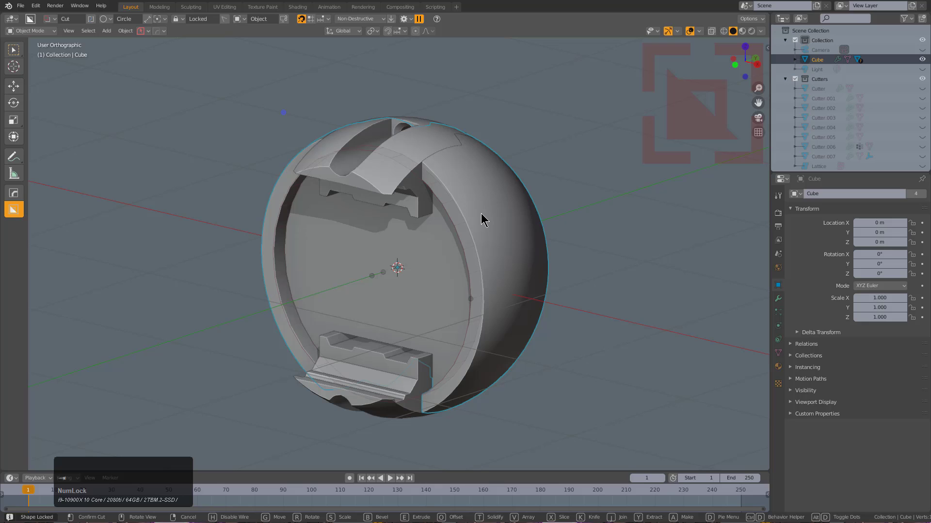
- Raise BoxCutter's Circle vertices to 64 for a smoother cutting circle
key("ctrl+d")
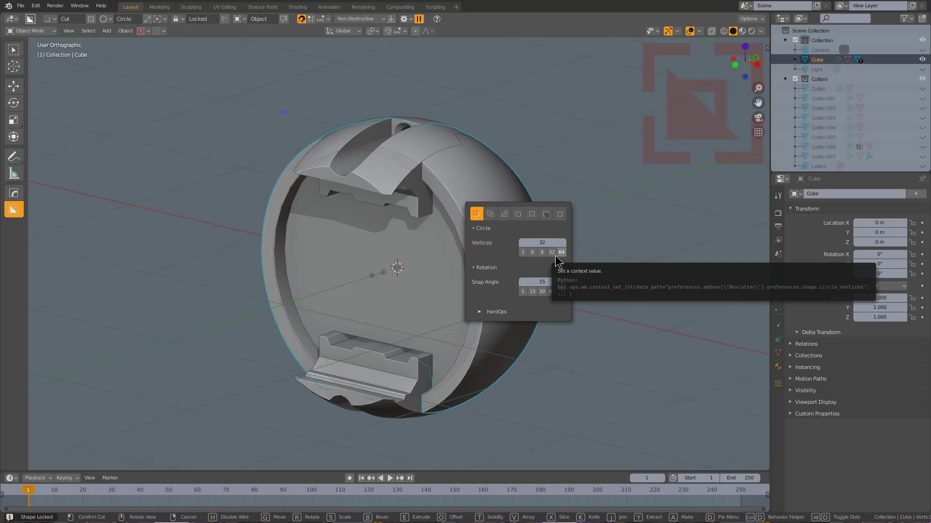
left_click(545, 255)
left_click(555, 256)
left_click(563, 256)
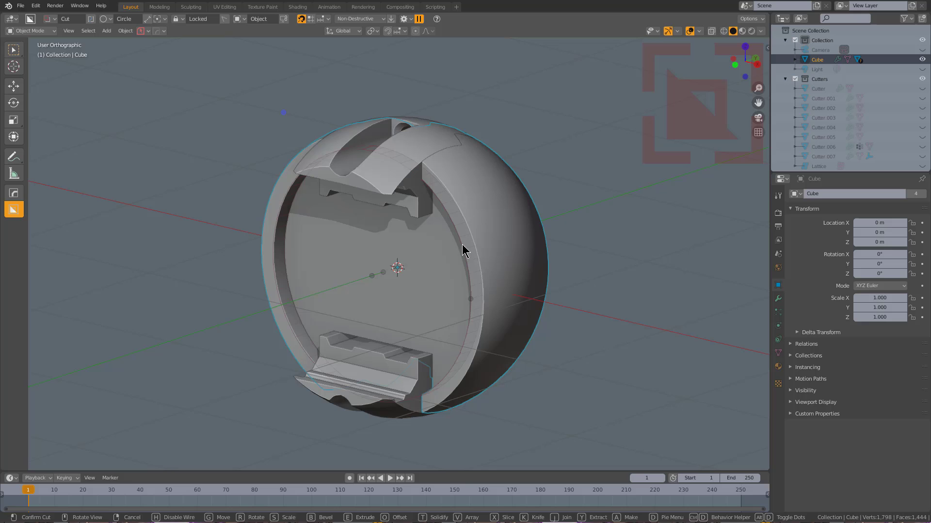
scroll("up", 3)
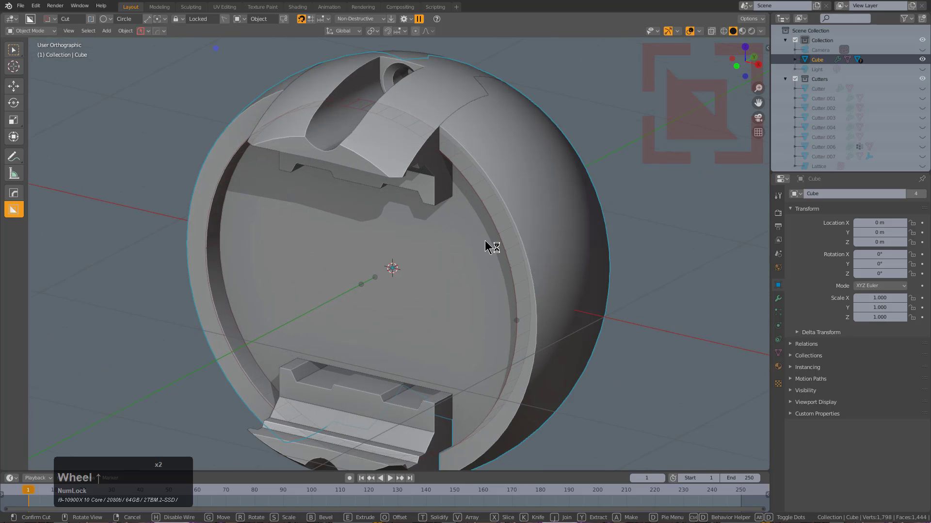
key("t")
left_click(483, 242)
scroll("down", 3)
- Cut a beveled round recess into the hemisphere's flat inner face and confirm
middle_click(425, 276)
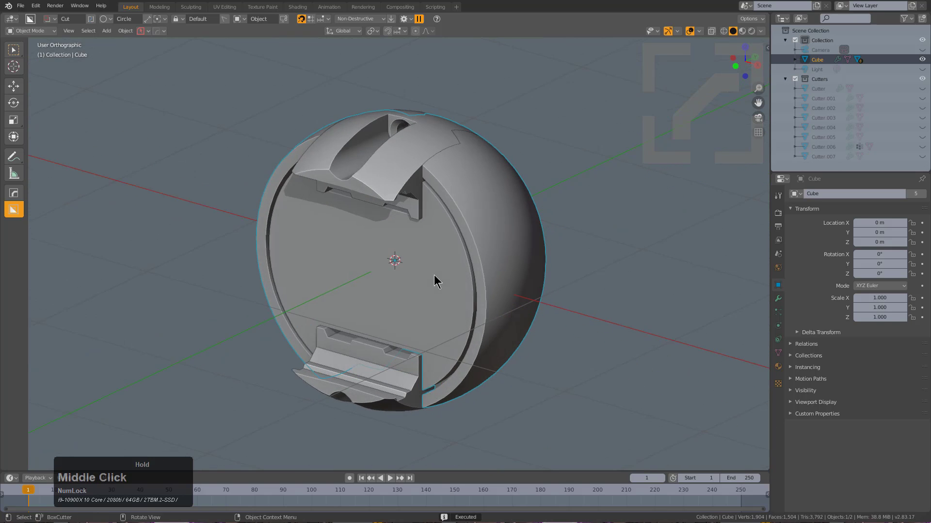
left_click(375, 275)
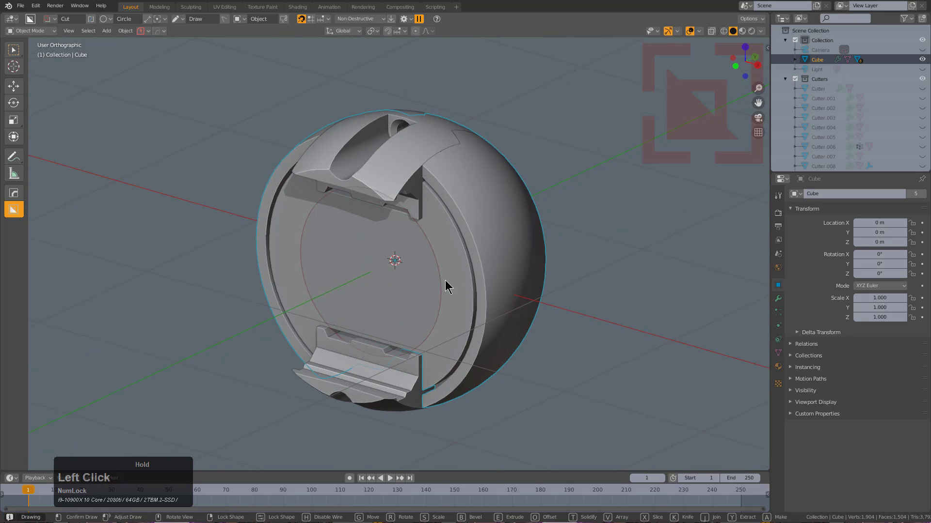
key("b")
scroll("down", 3)
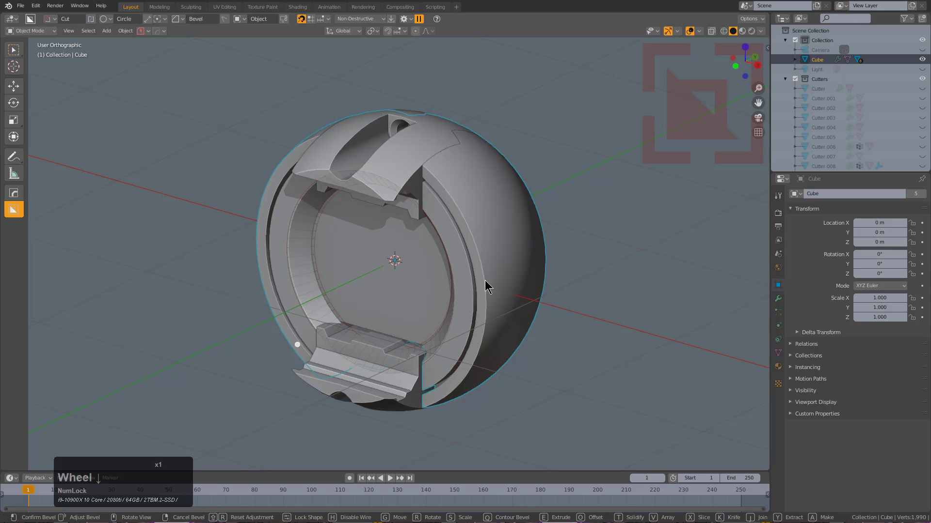
scroll("down", 3)
left_click(465, 282)
middle_click(410, 273)
- View the sphere from the top, select the slice piece and start outlining a new freeform cut
key("alt+a")
middle_click(291, 210)
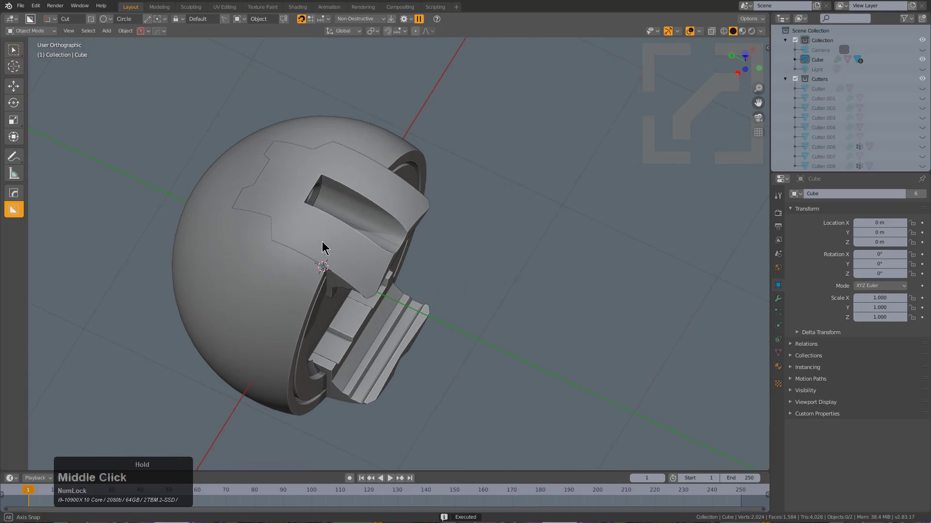
left_click(311, 186)
key("KP_1")
key("KP_8")
key("KP_8")
key("KP_8")
key("KP_Decimal")
middle_click(323, 239)
scroll("up", 3)
key("d")
left_click(404, 304)
left_click(298, 207)
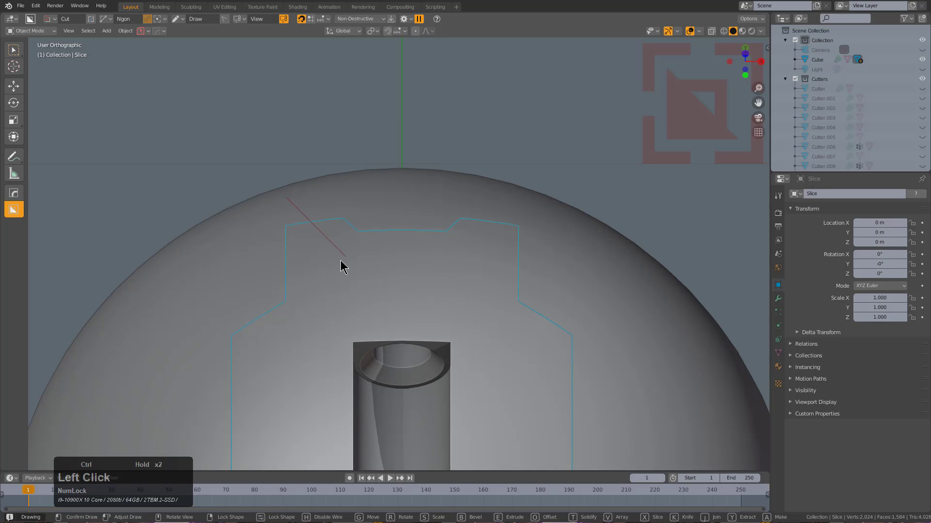
- Outline the notched Ngon cut over the top of the Slice piece corner by corner
left_click(462, 261)
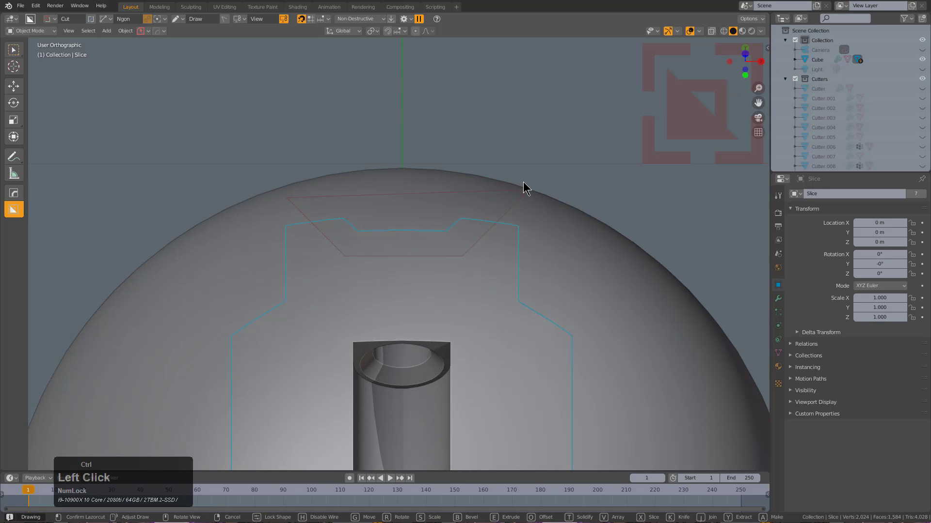
double_click(534, 184)
left_click(534, 185)
middle_click(528, 255)
scroll("up", 3)
left_click(400, 246)
scroll("down", 3)
middle_click(344, 301)
key("shift+q")
left_click(338, 305)
scroll("down", 3)
left_click(339, 304)
scroll("down", 3)
middle_click(346, 333)
- Apply the notched recut so the top and bottom slices get stepped edges, with autosmooth shading
key("alt+a")
left_click_drag(304, 264, 361, 248)
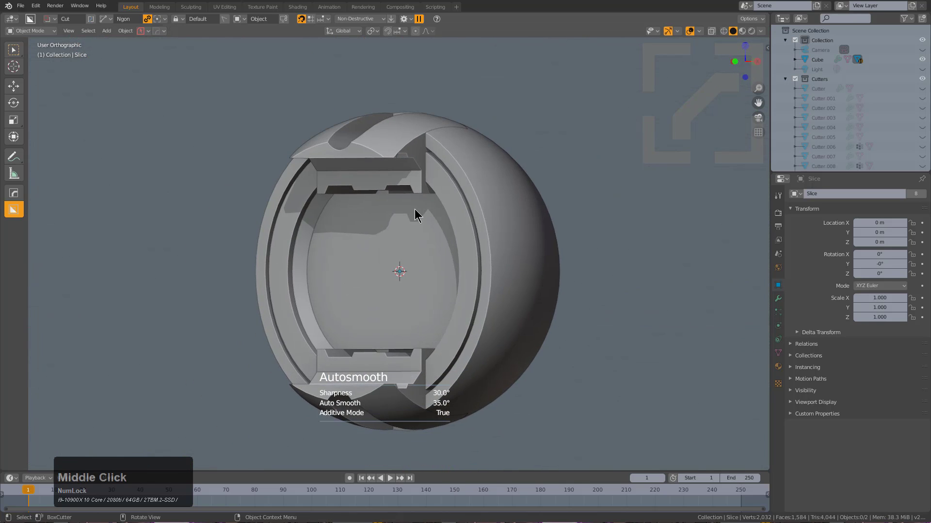
scroll("down", 3)
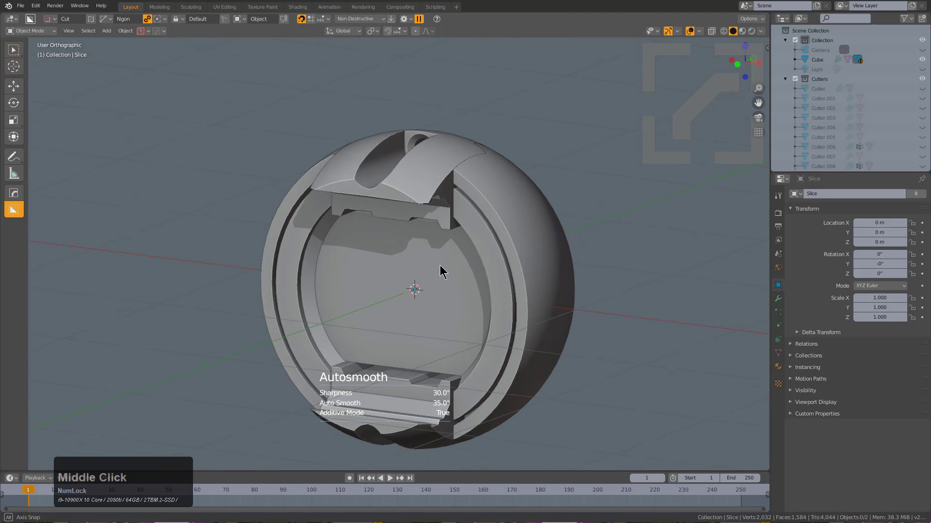
middle_click(445, 268)
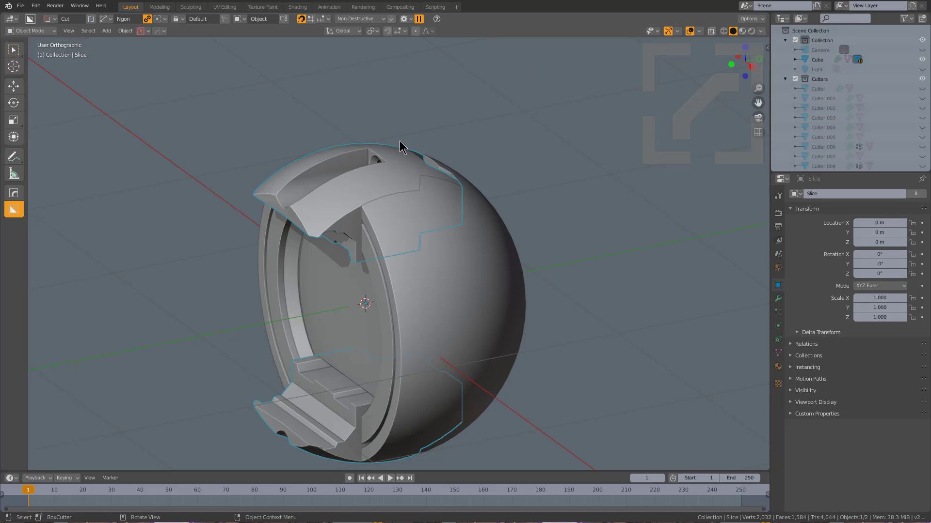
- Select the sphere body and frame it in Right Ortho side view
middle_click(425, 219)
key("alt+a")
left_click(403, 260)
left_click(472, 281)
key("KP_1")
key("KP_3")
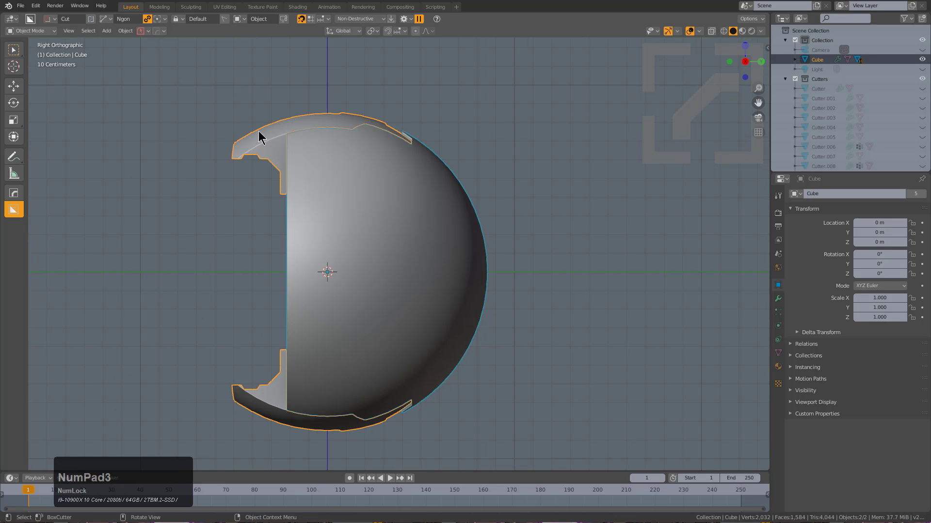
left_click(410, 21)
left_click(361, 54)
middle_click(280, 176)
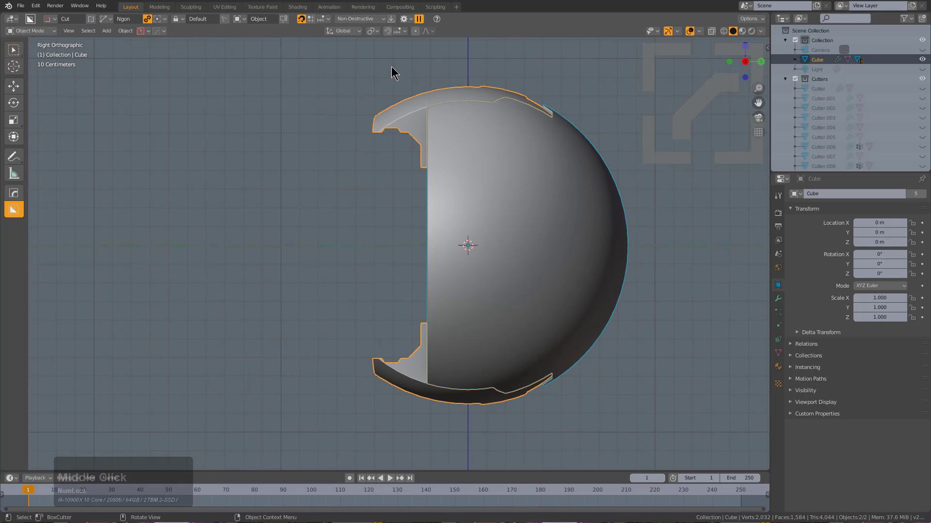
- Draw a thin Box cut across the sphere's open front and confirm it in Slice mode
key("d")
left_click(351, 166)
left_click(393, 77)
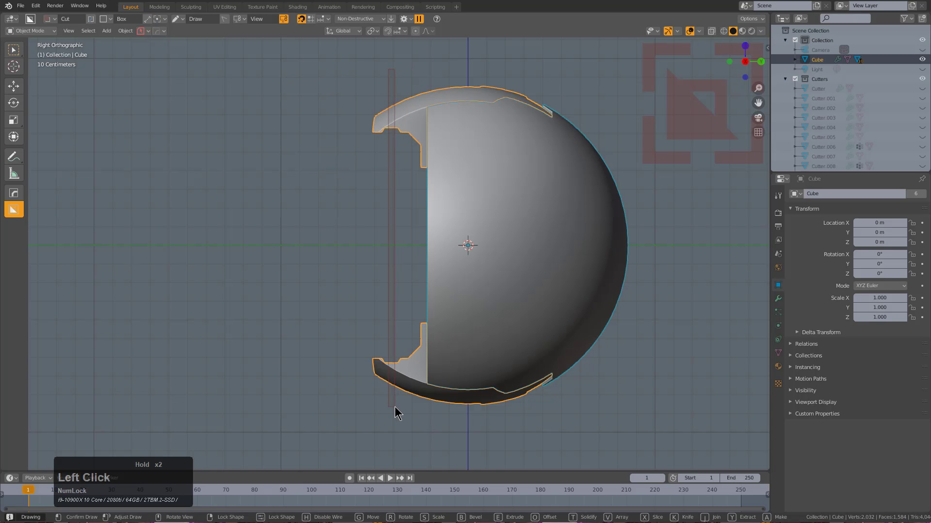
middle_click(416, 378)
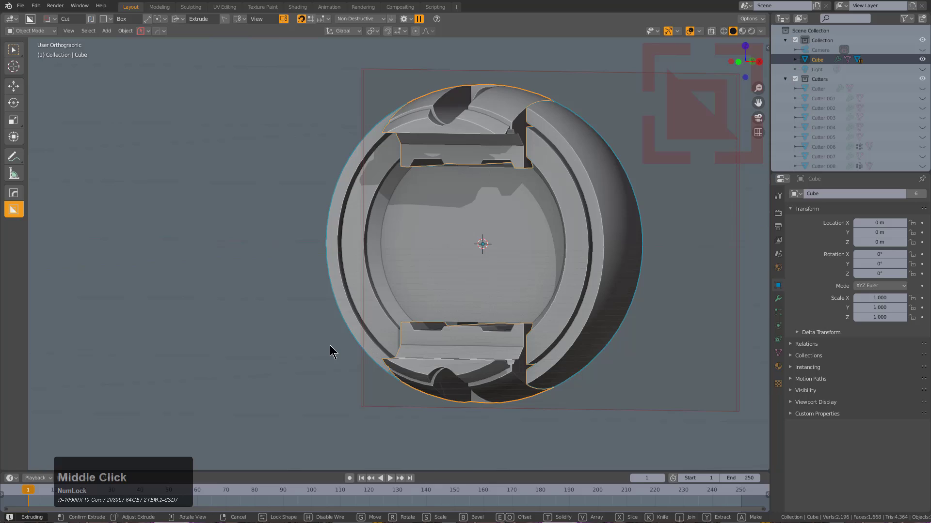
key("x")
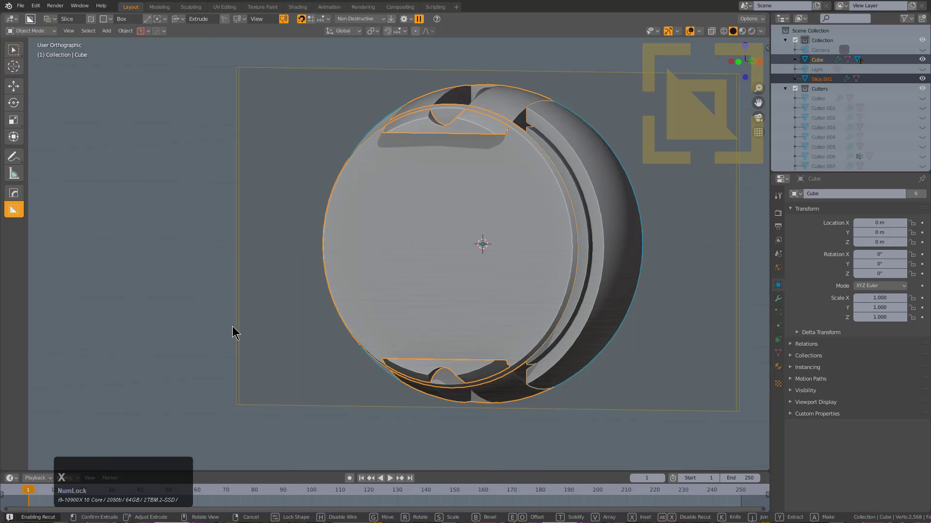
left_click(237, 325)
- Inspect the new front disc from around the sphere and select it
middle_click(283, 221)
middle_click(324, 199)
scroll("up", 3)
key("alt+a")
left_click(399, 222)
middle_click(449, 217)
middle_click(448, 234)
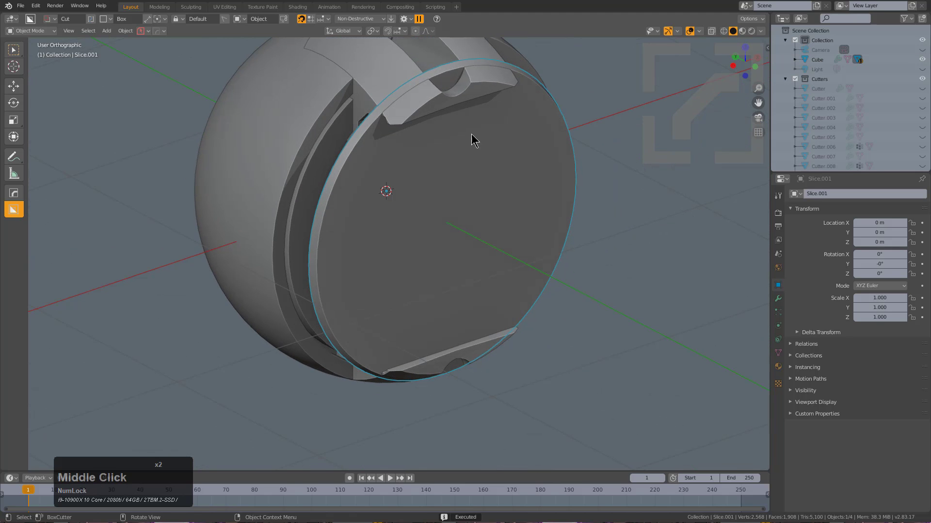
- Select Slice.001 and set up a side ortho view of the front disc for cutting
left_click(451, 221)
key("d")
left_click(457, 224)
left_click(470, 202)
key("x")
left_click(470, 201)
middle_click(500, 231)
left_click(344, 214)
key("KP_1")
key("KP_3")
scroll("up", 3)
key("d")
left_click(399, 309)
left_click(376, 393)
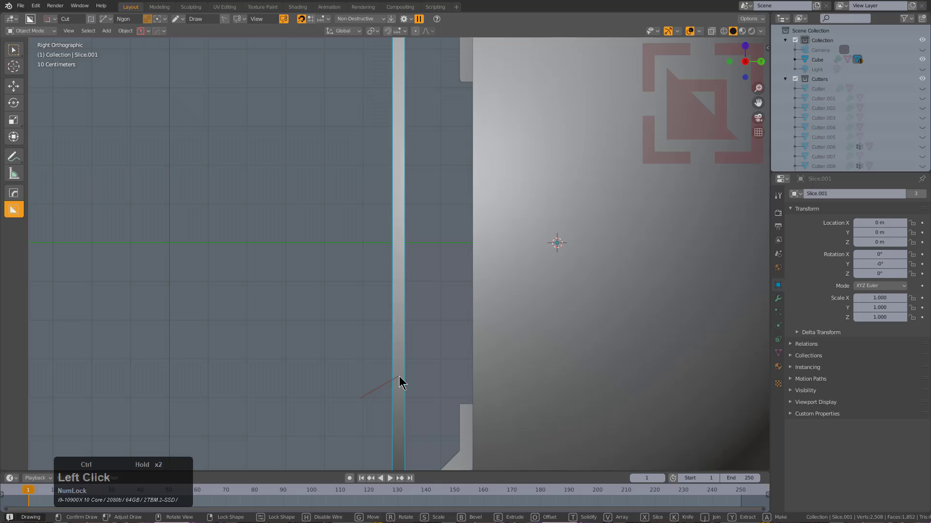
- Draw an Ngon cut through the disc's centre and confirm it, leaving a thin ring
left_click(403, 115)
double_click(363, 82)
scroll("down", 3)
middle_click(392, 152)
scroll("up", 3)
left_click(455, 144)
left_click(424, 302)
double_click(472, 332)
scroll("down", 3)
middle_click(385, 251)
key("alt+a")
- Check the hollowed ring, move in on its top and start a small Circle cut there
middle_click(414, 323)
scroll("down", 3)
middle_click(441, 287)
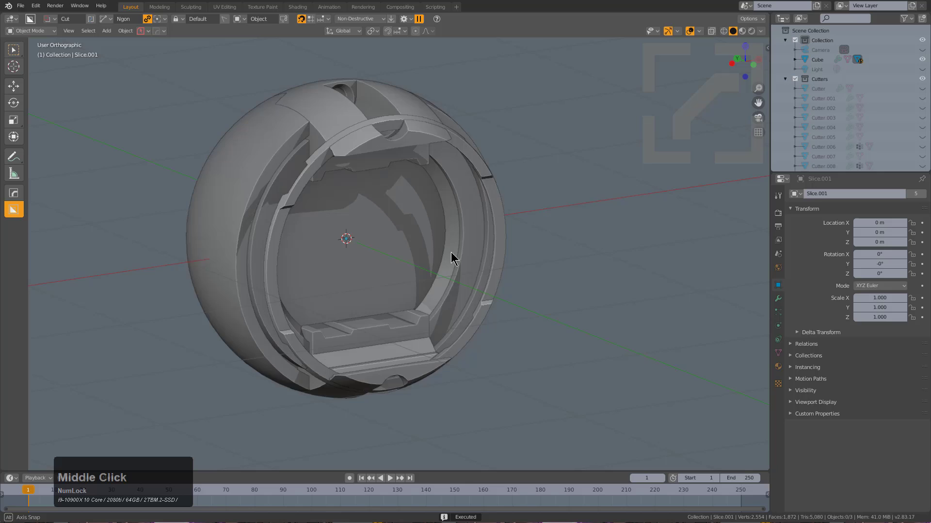
scroll("down", 3)
middle_click(422, 213)
scroll("up", 3)
left_click(387, 61)
middle_click(413, 158)
scroll("up", 3)
key("d")
left_click(362, 257)
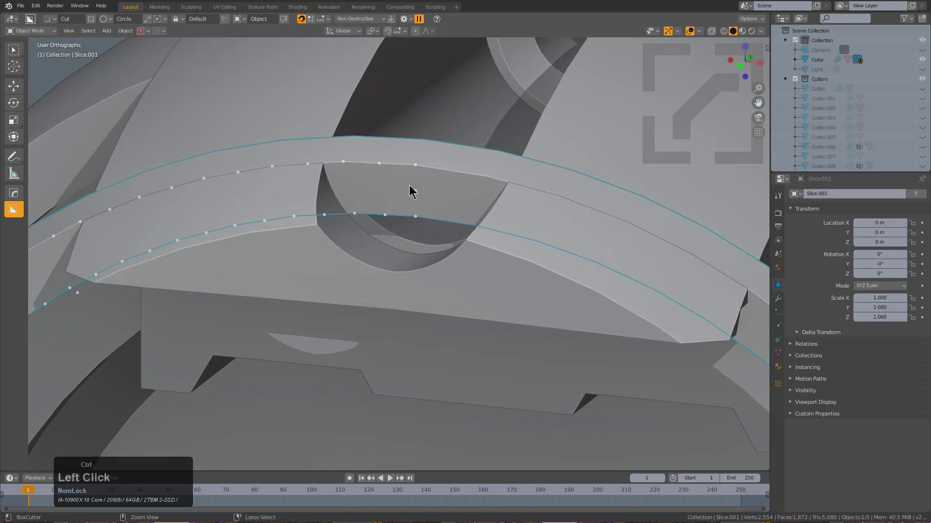
- Punch the small round hole through the ring with a HardOps vertex-group bevel on its edge
left_click(438, 196)
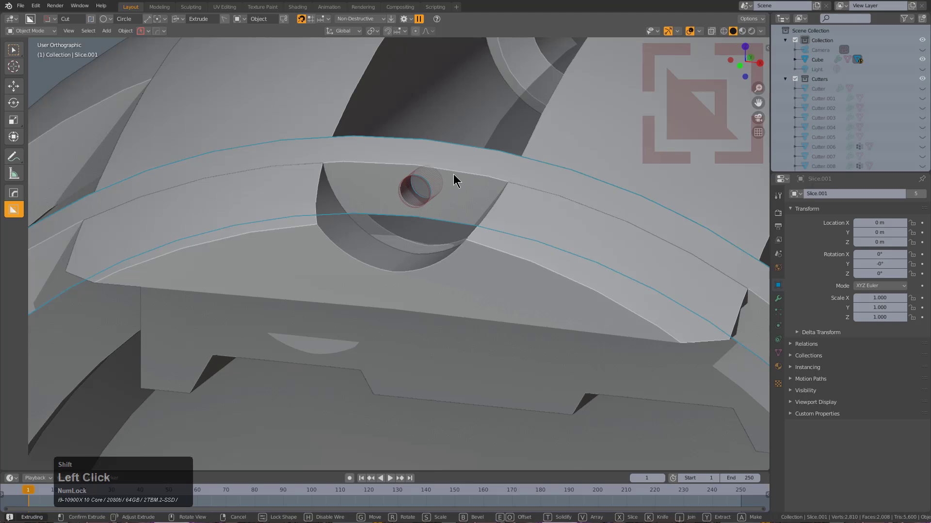
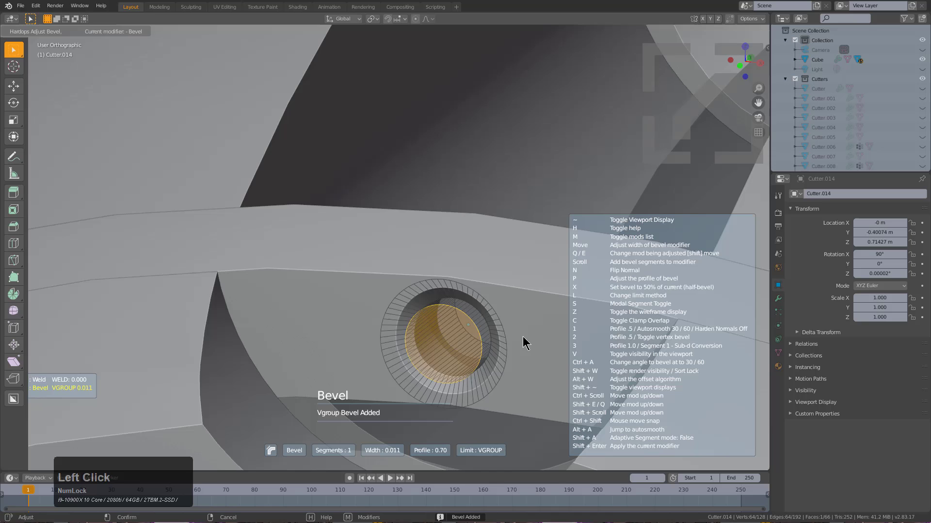
scroll("down", 3)
scroll("down", 3)
middle_click(478, 314)
middle_click(458, 271)
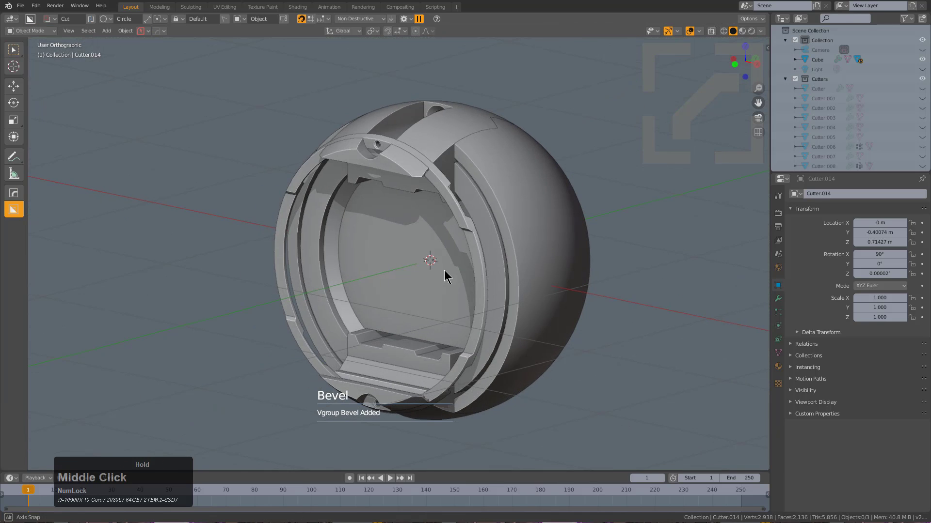